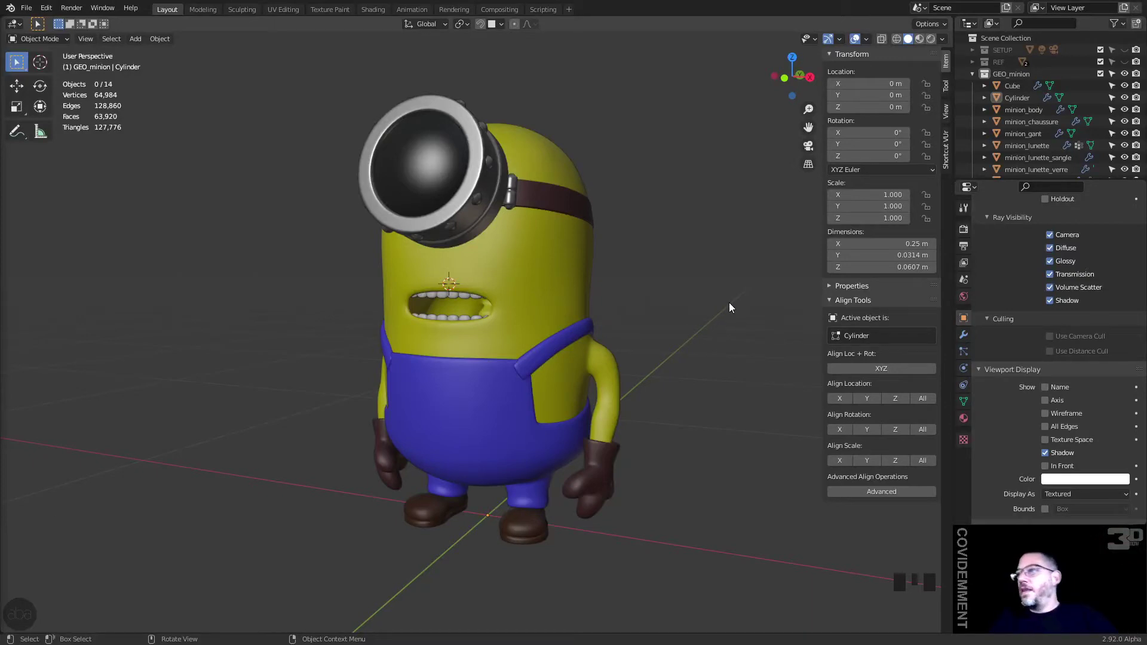
# Step: Rename the teeth Cube to minion_dents and the goggle Cylinder to minion_lunette_attaches
pyautogui.click(1020, 92)
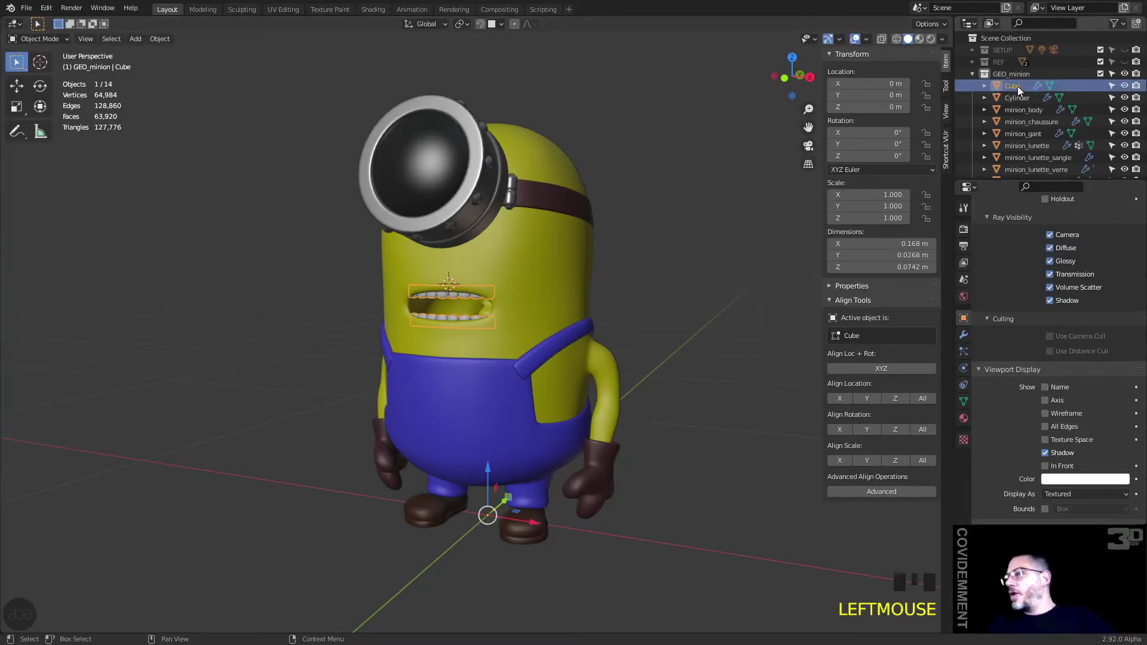
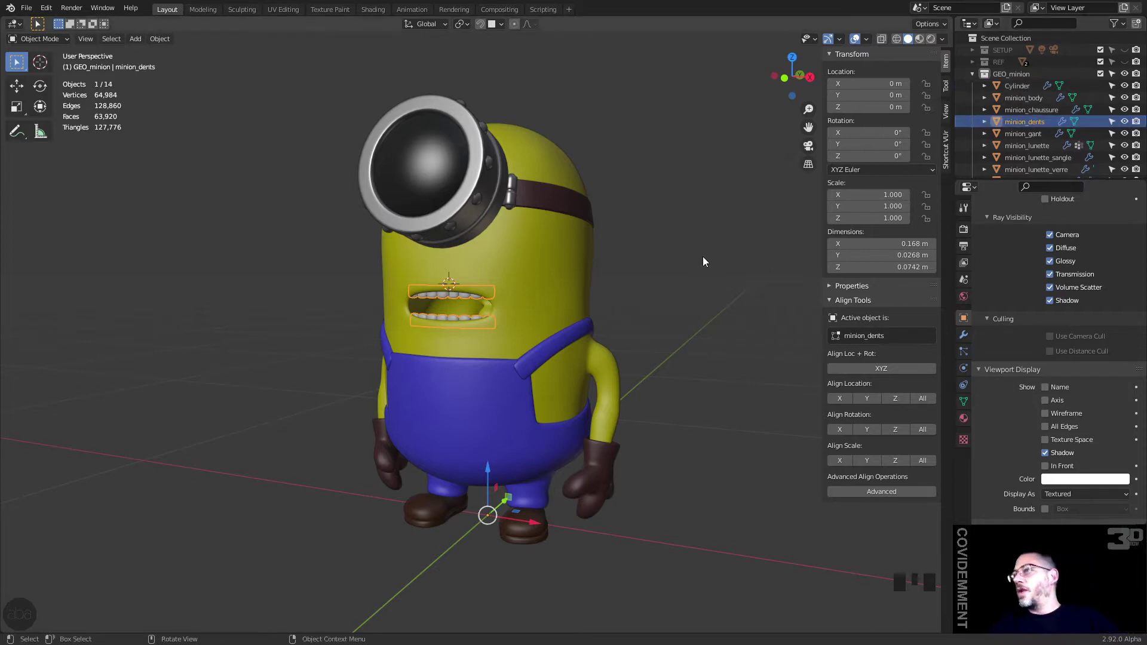
pyautogui.click(512, 203)
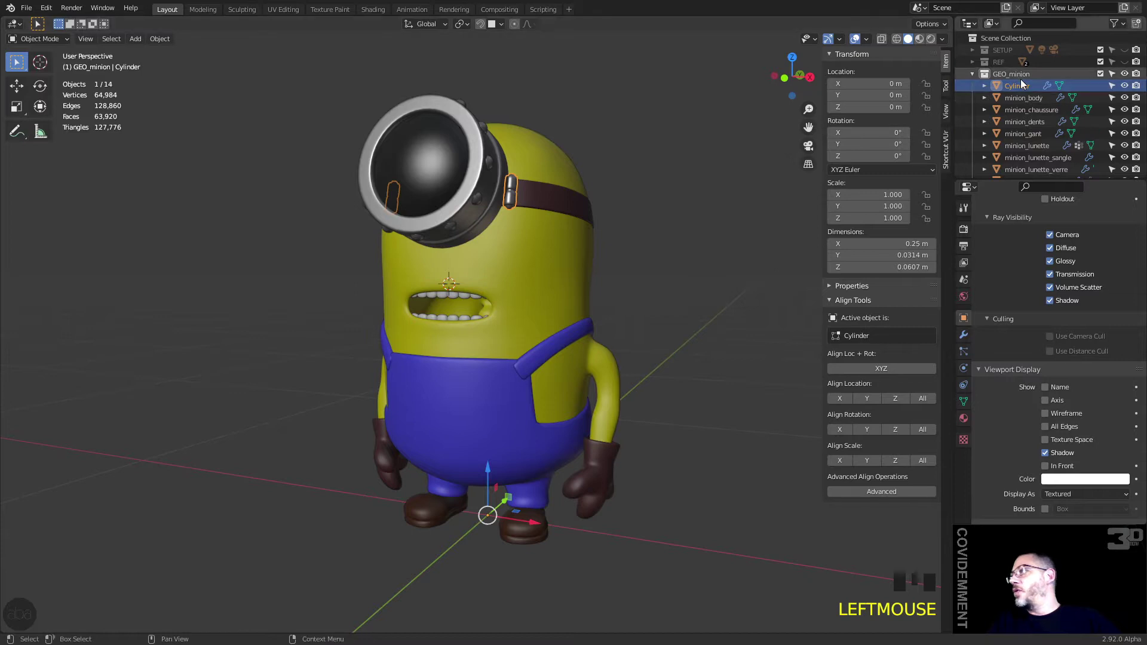
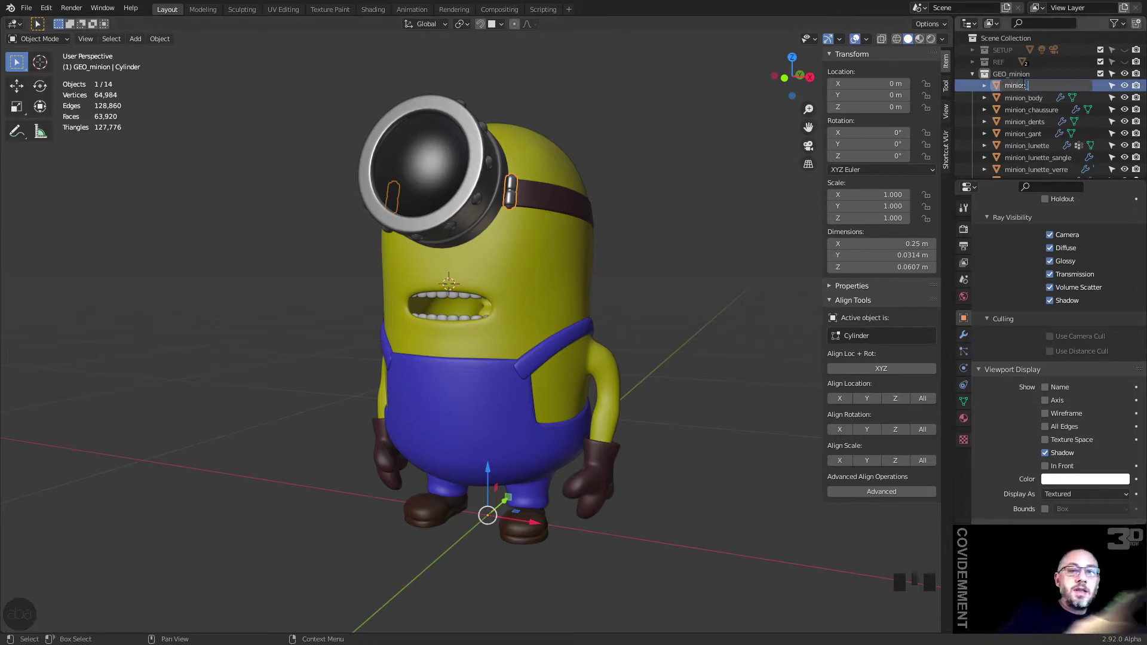
pyautogui.press('t')
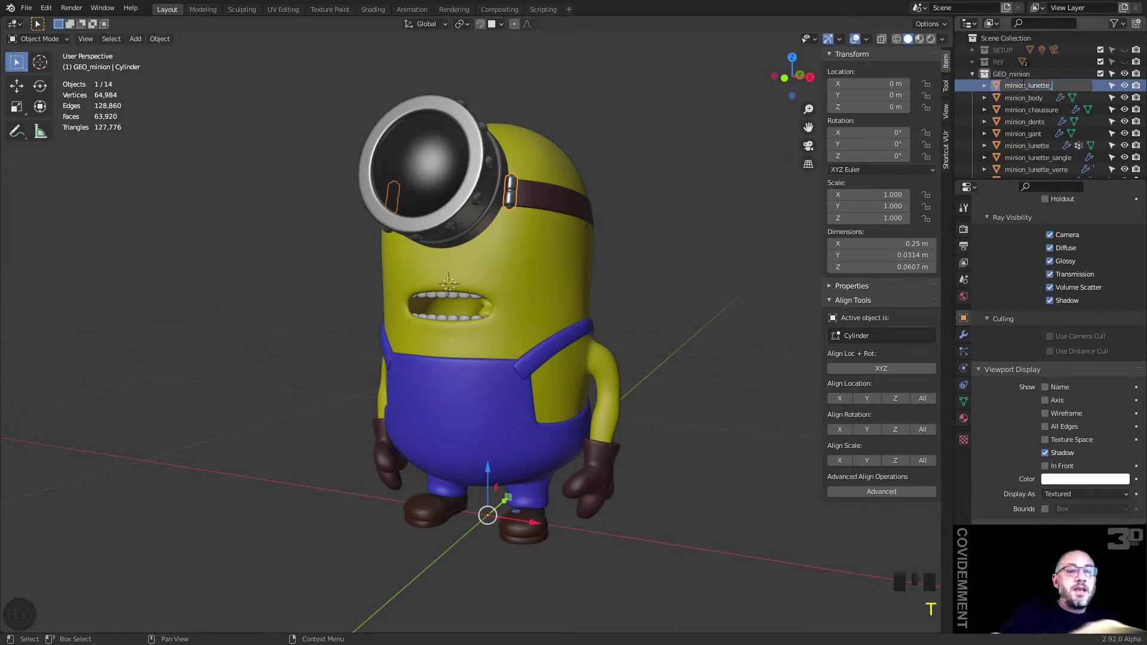
pyautogui.press('t')
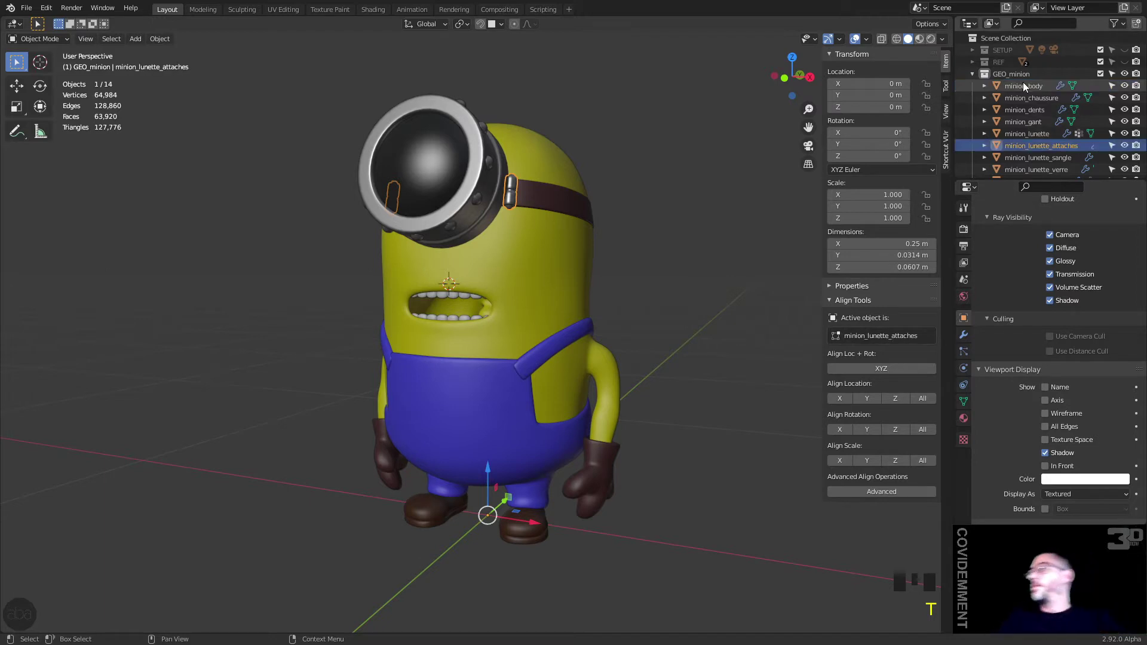
# Step: Hide the minion body's Mirror modifier in the viewport so only half shows
pyautogui.click(637, 280)
pyautogui.moveTo(648, 283); pyautogui.dragTo(533, 461)
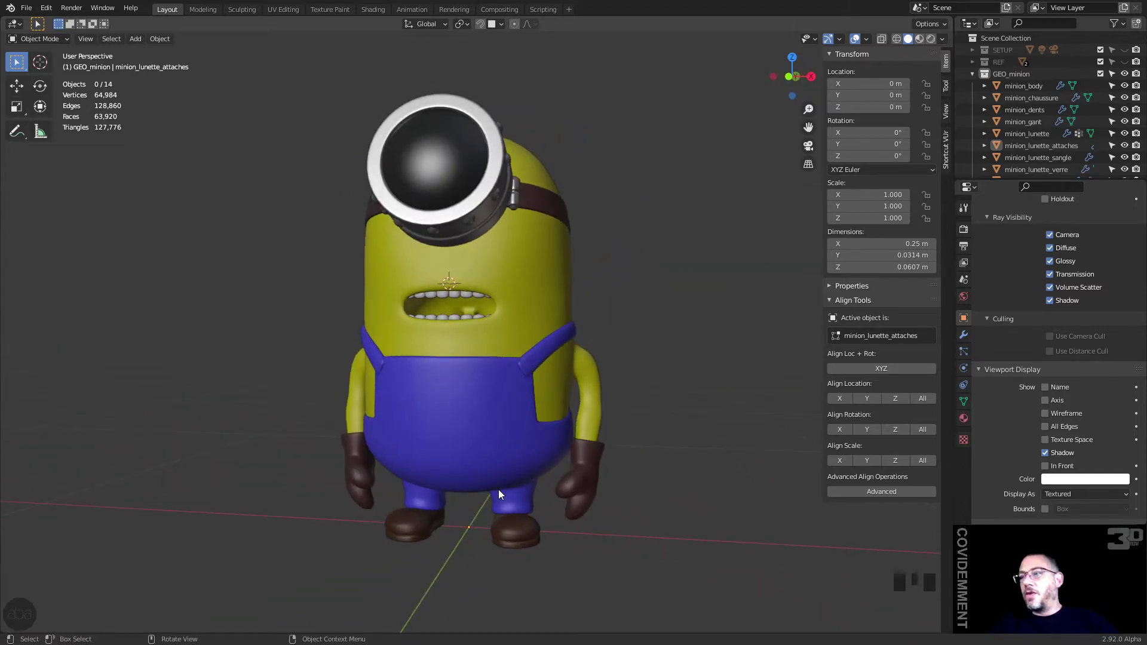
pyautogui.click(463, 341)
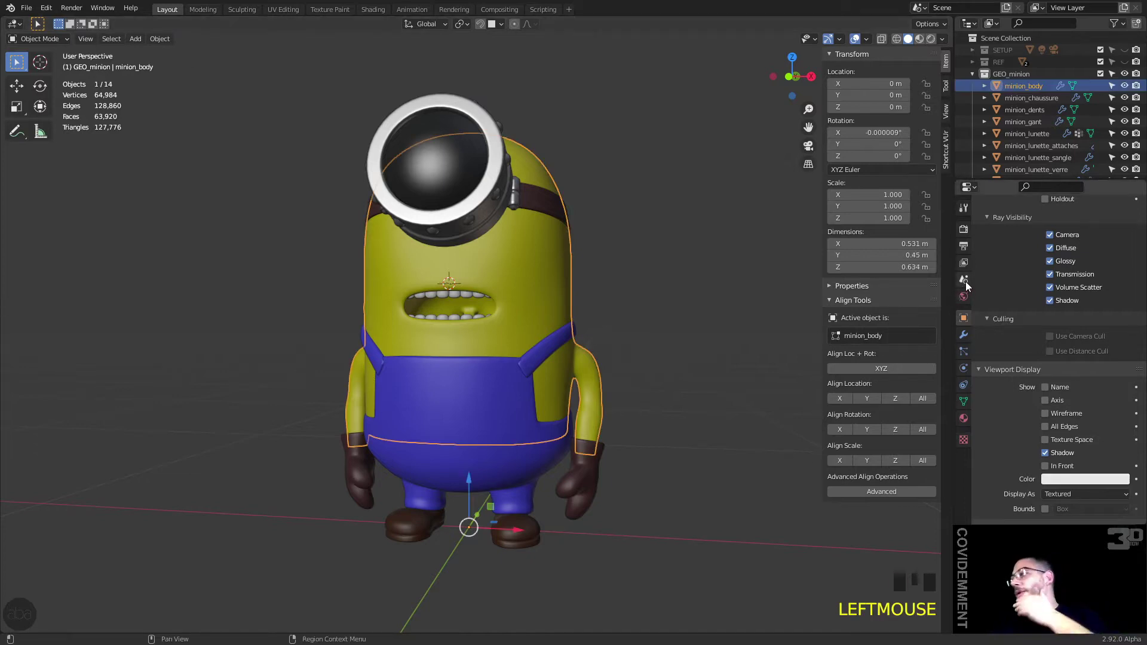
pyautogui.click(970, 340)
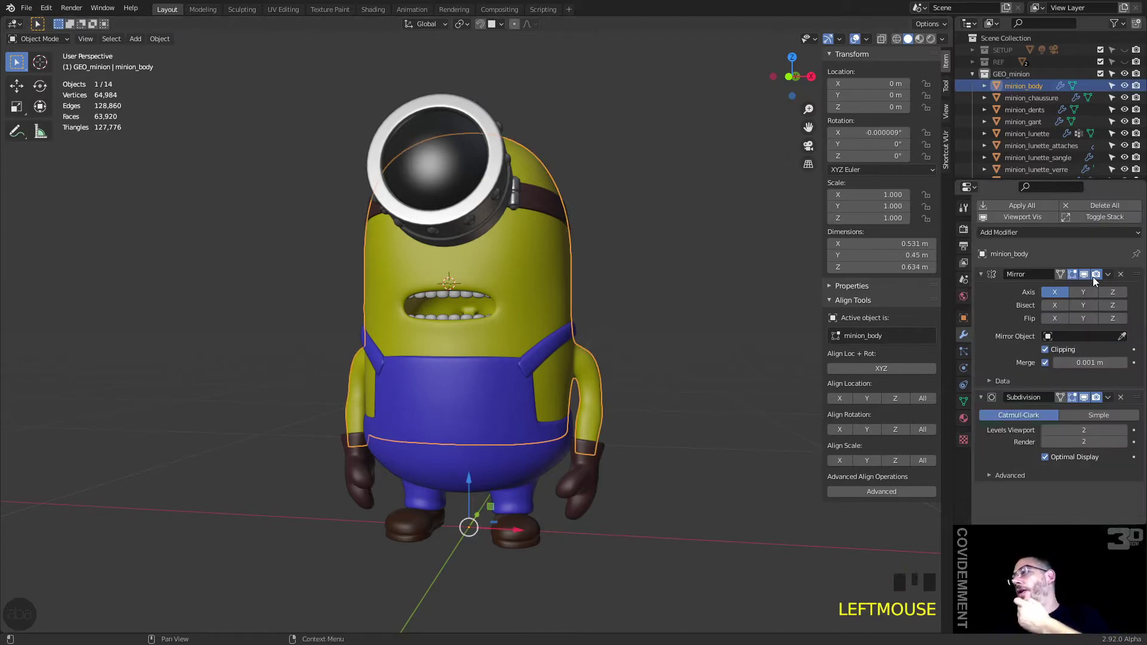
pyautogui.click(1086, 277)
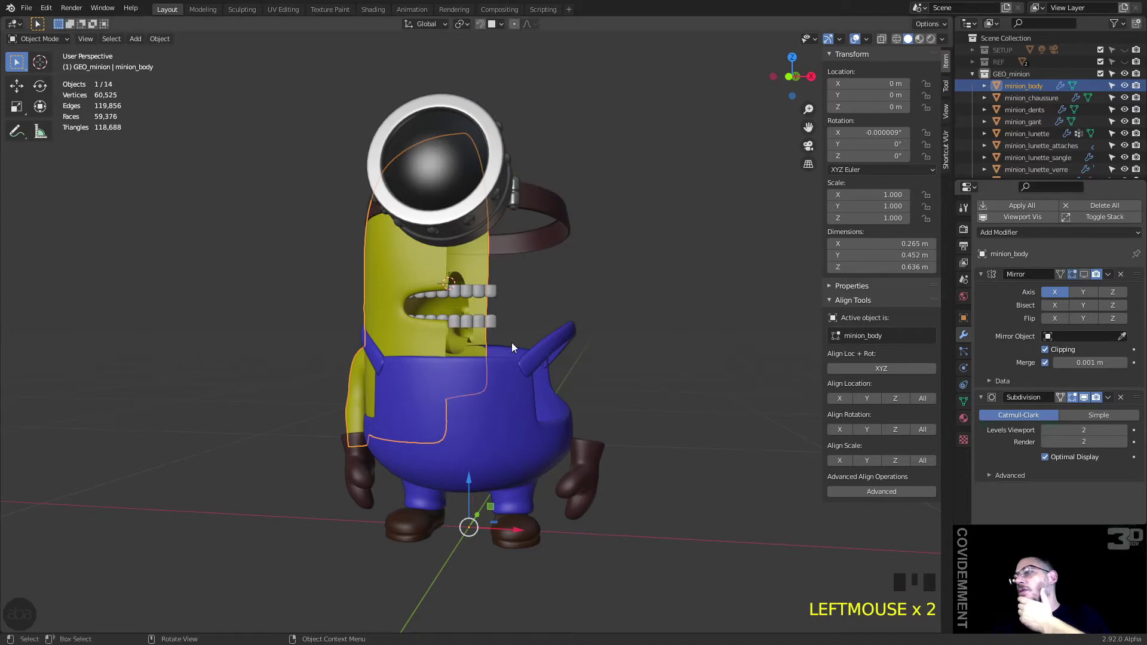
# Step: On minion_dents, move Mirror above Subdivision and hide its mirrored half in the viewport
pyautogui.click(500, 291)
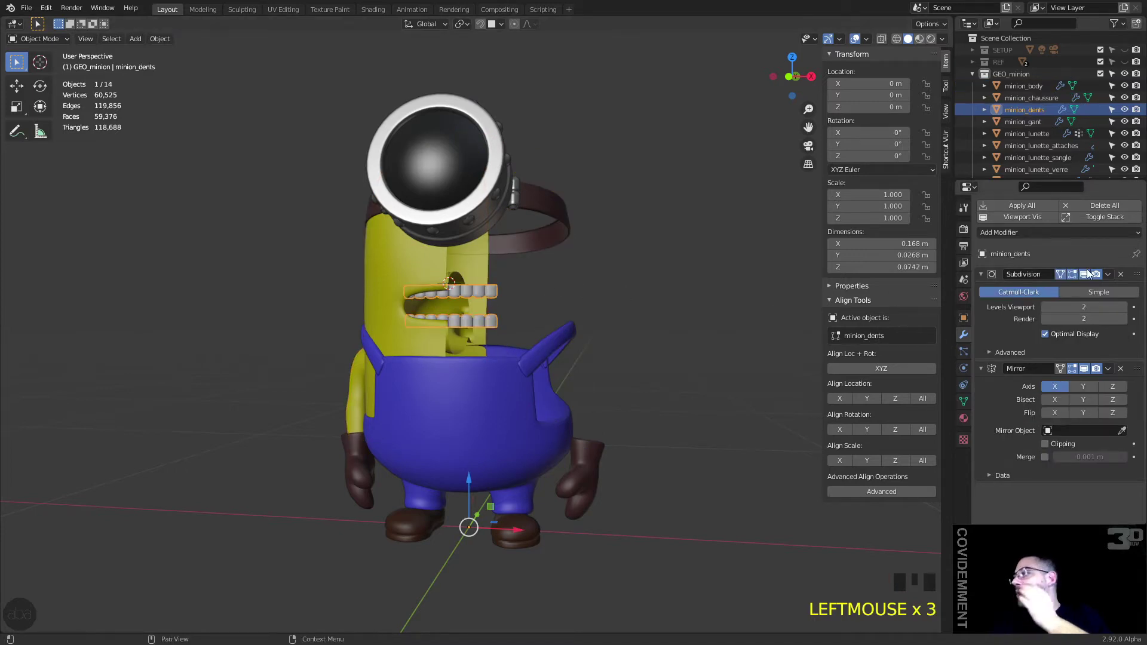
pyautogui.click(1089, 279)
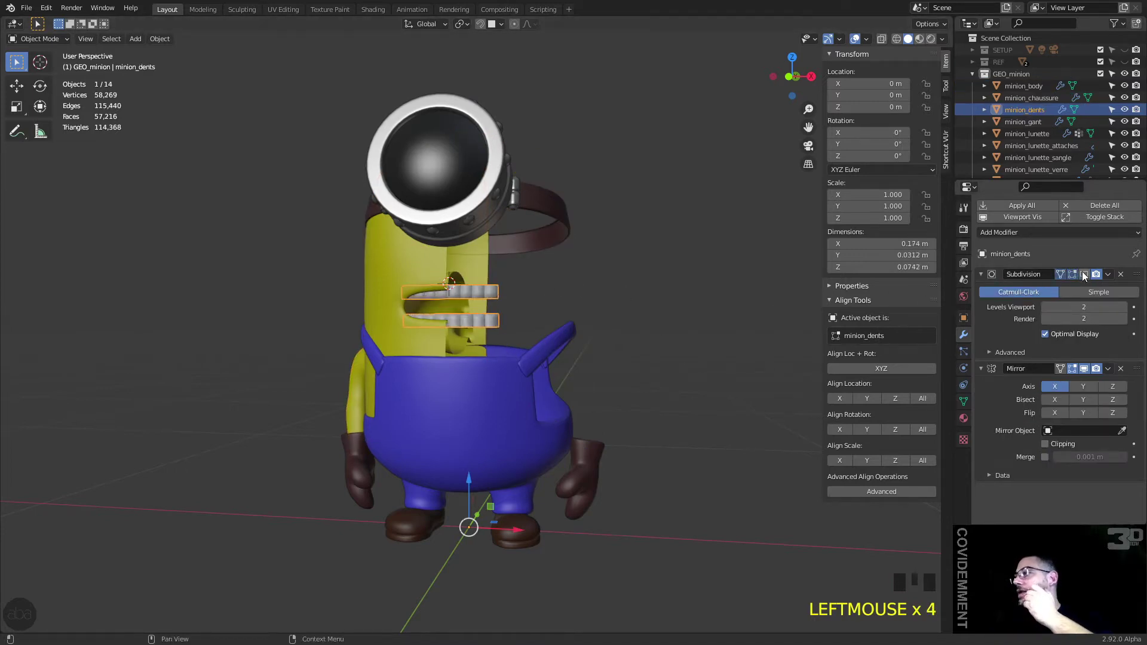
pyautogui.click(1085, 278)
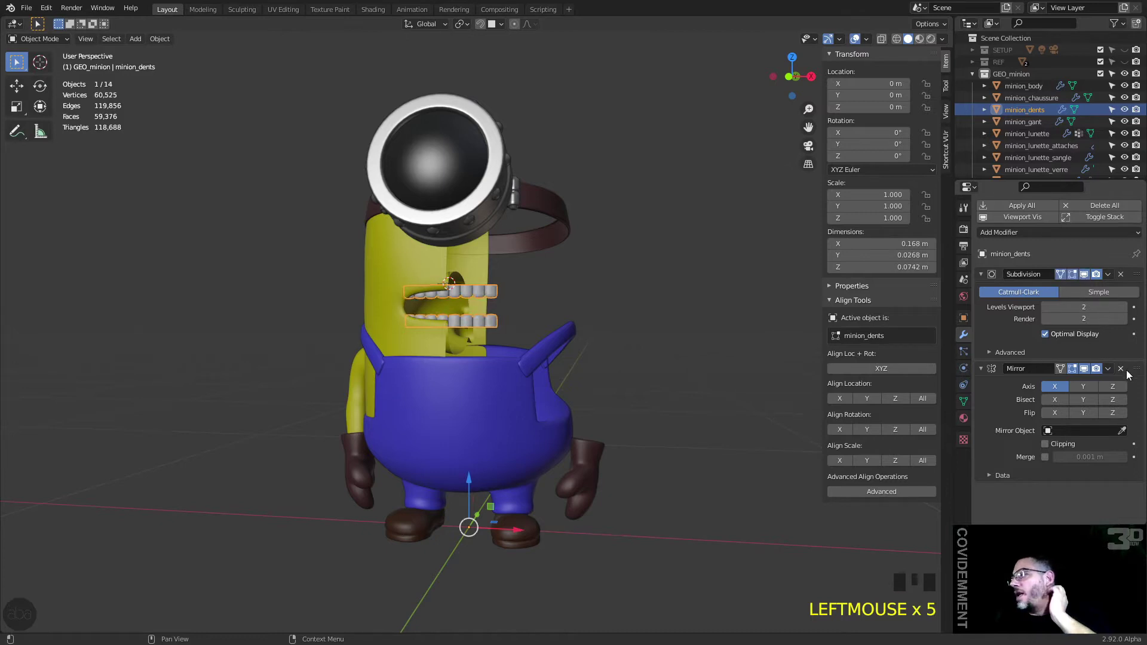
pyautogui.moveTo(1139, 347); pyautogui.dragTo(1137, 274)
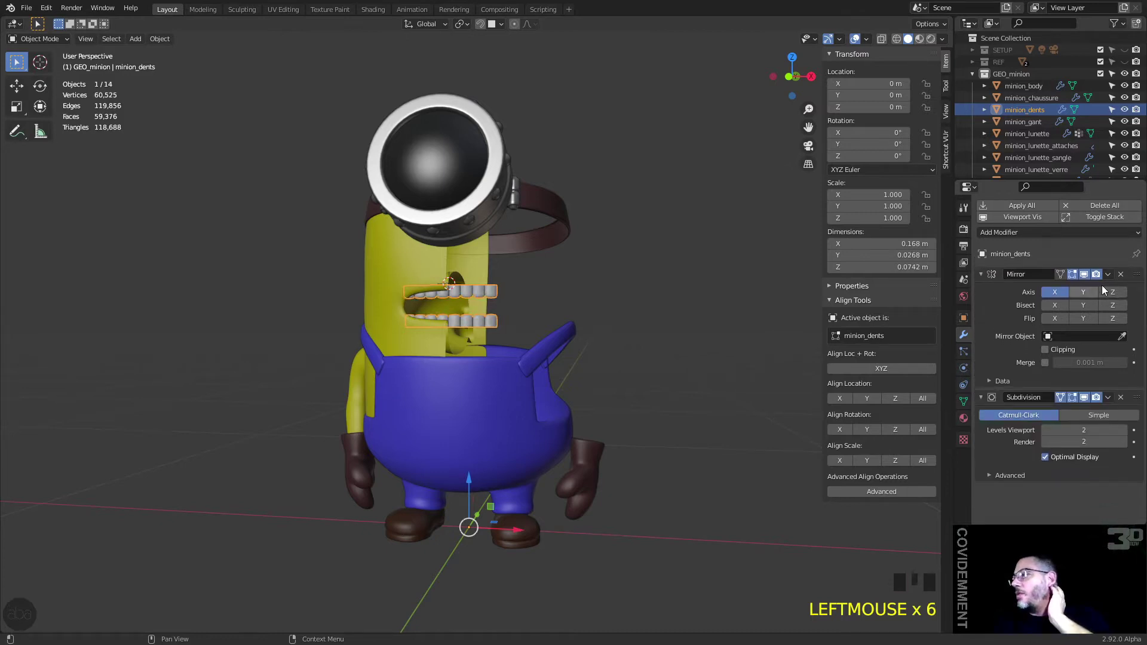
pyautogui.click(1087, 277)
pyautogui.moveTo(639, 263); pyautogui.dragTo(633, 279)
pyautogui.moveTo(533, 310); pyautogui.dragTo(512, 331)
pyautogui.scroll(-3)
pyautogui.scroll(3)
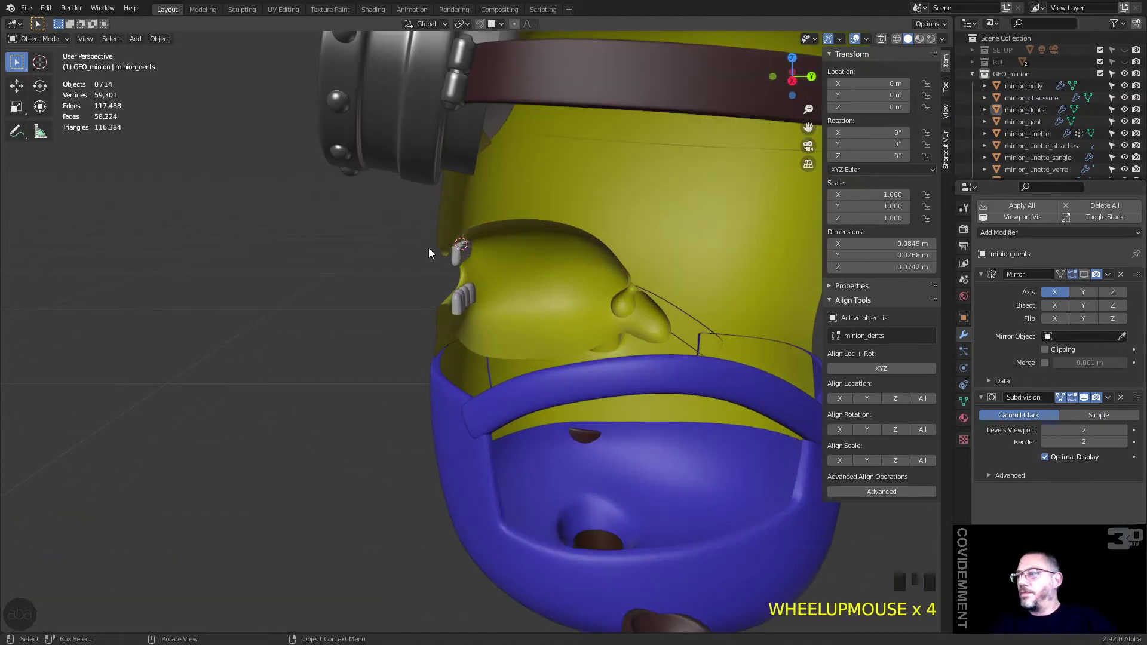
# Step: Isolate the body and teeth in Local View and frame the mouth interior
pyautogui.click(447, 214)
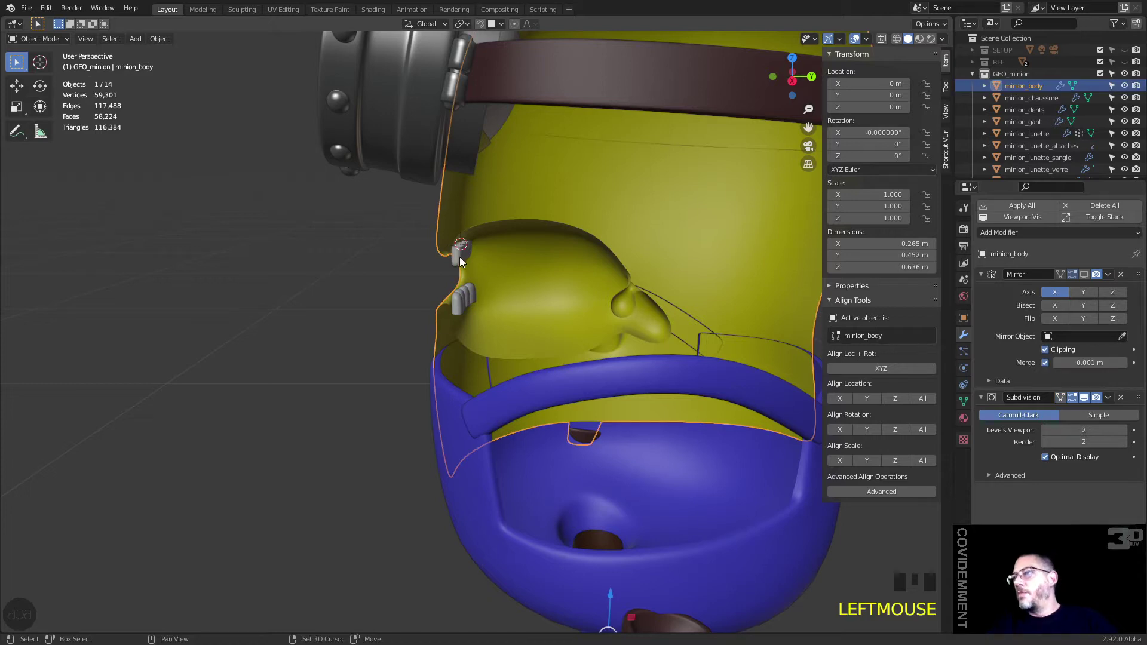
pyautogui.click(462, 259)
pyautogui.press('KP_Divide')
pyautogui.moveTo(408, 412); pyautogui.dragTo(465, 401)
pyautogui.press('shift+s')
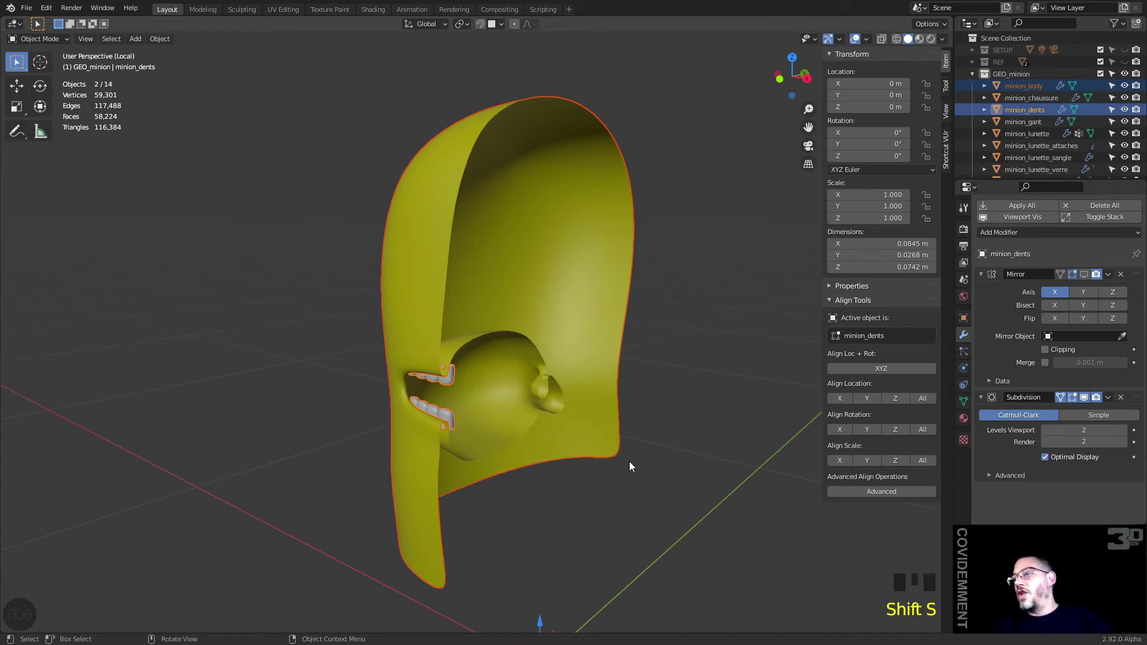
pyautogui.moveTo(652, 466); pyautogui.dragTo(565, 382)
pyautogui.scroll(3)
pyautogui.moveTo(539, 373); pyautogui.dragTo(520, 474)
# Step: Deselect everything and add a new cube mesh to the scene
pyautogui.click(520, 474)
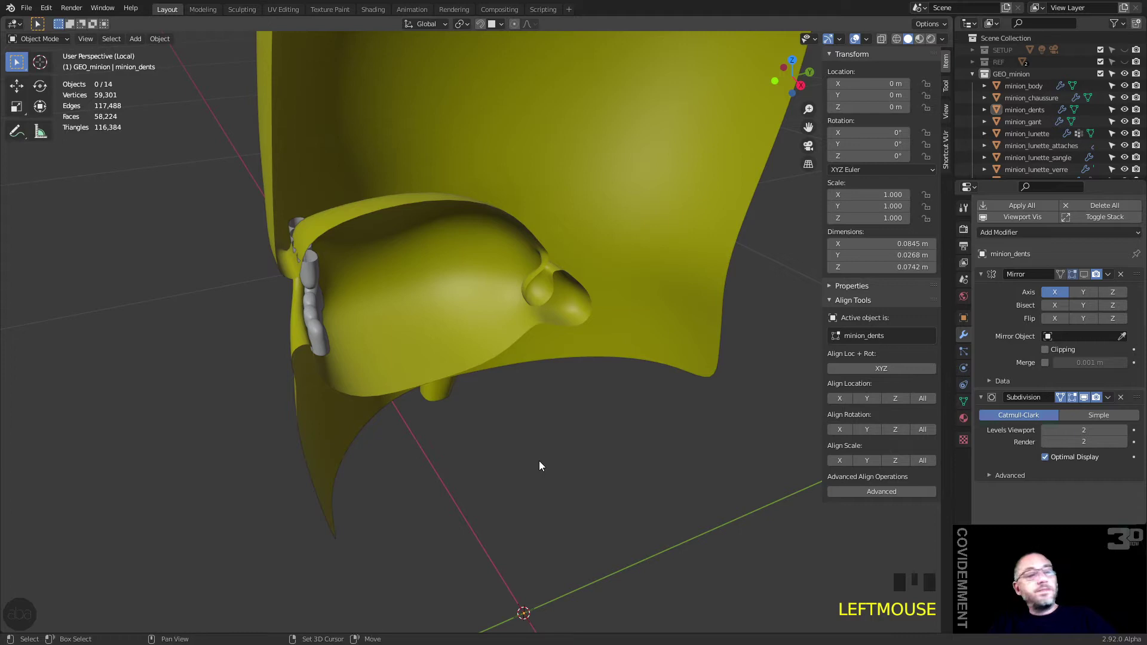
pyautogui.moveTo(143, 43); pyautogui.dragTo(415, 255)
pyautogui.scroll(-3)
pyautogui.scroll(3)
pyautogui.press('Tab')
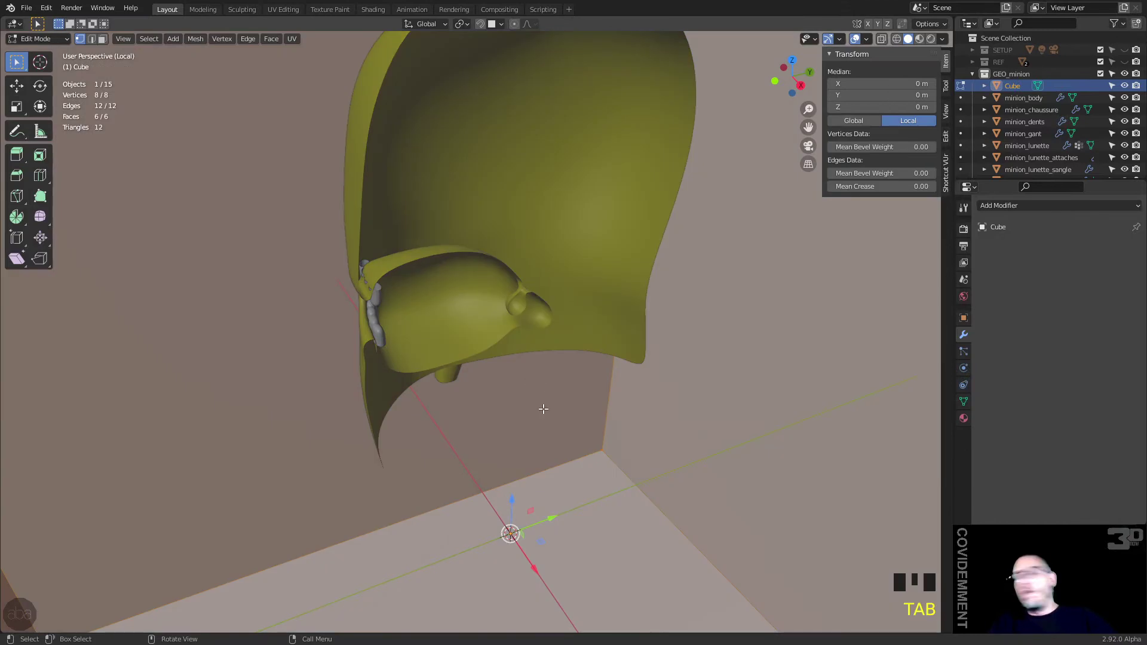
# Step: Shrink the cube, move it into the mouth in side view, and enable X-ray to check placement
pyautogui.press('s')
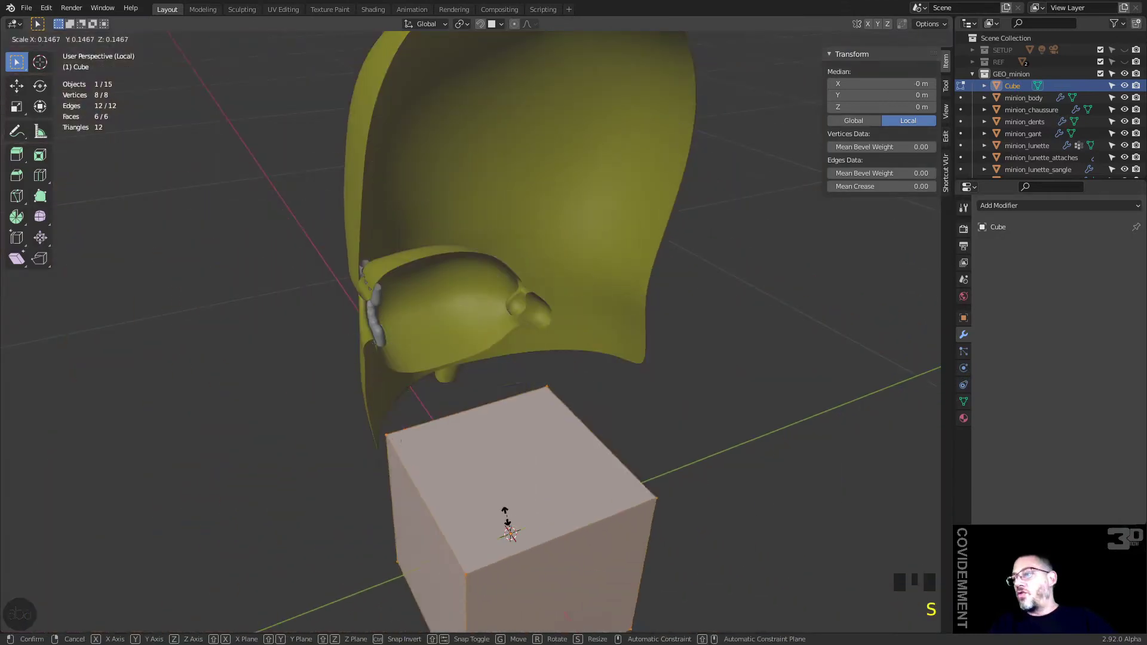
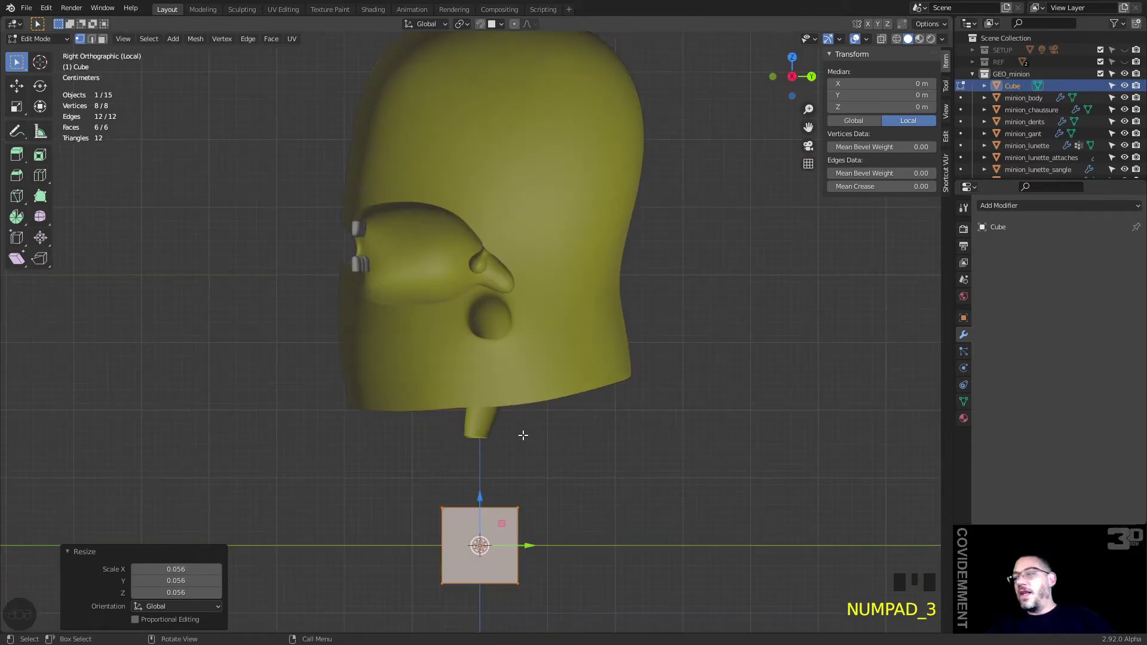
pyautogui.press('g')
pyautogui.scroll(3)
pyautogui.moveTo(442, 200); pyautogui.dragTo(510, 290)
pyautogui.press('alt+z')
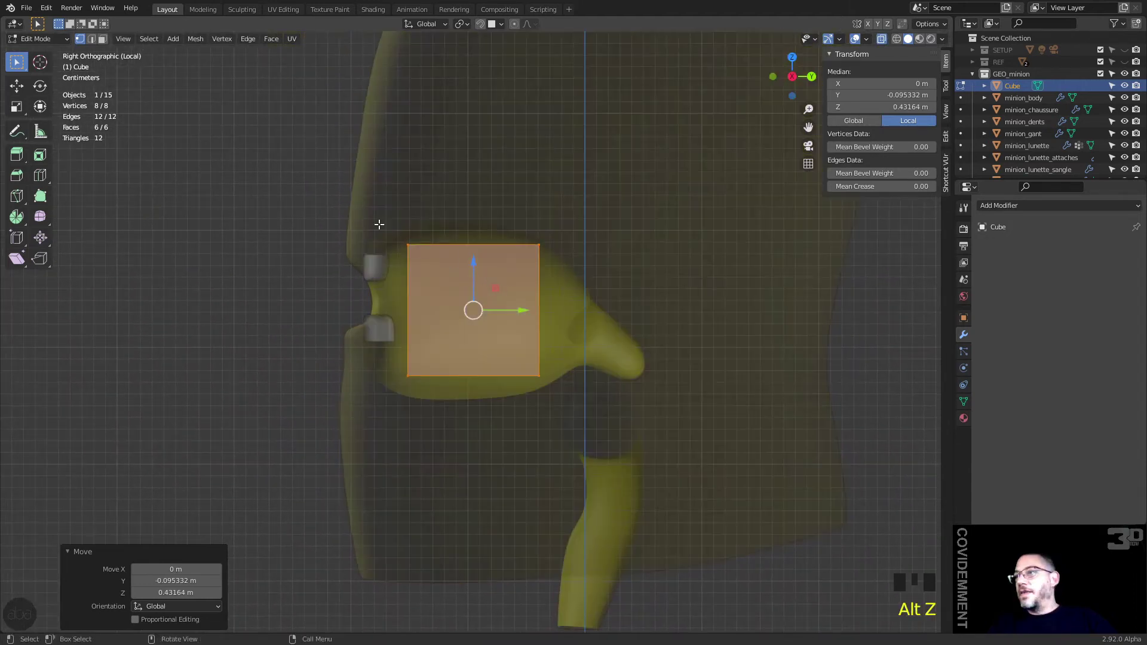
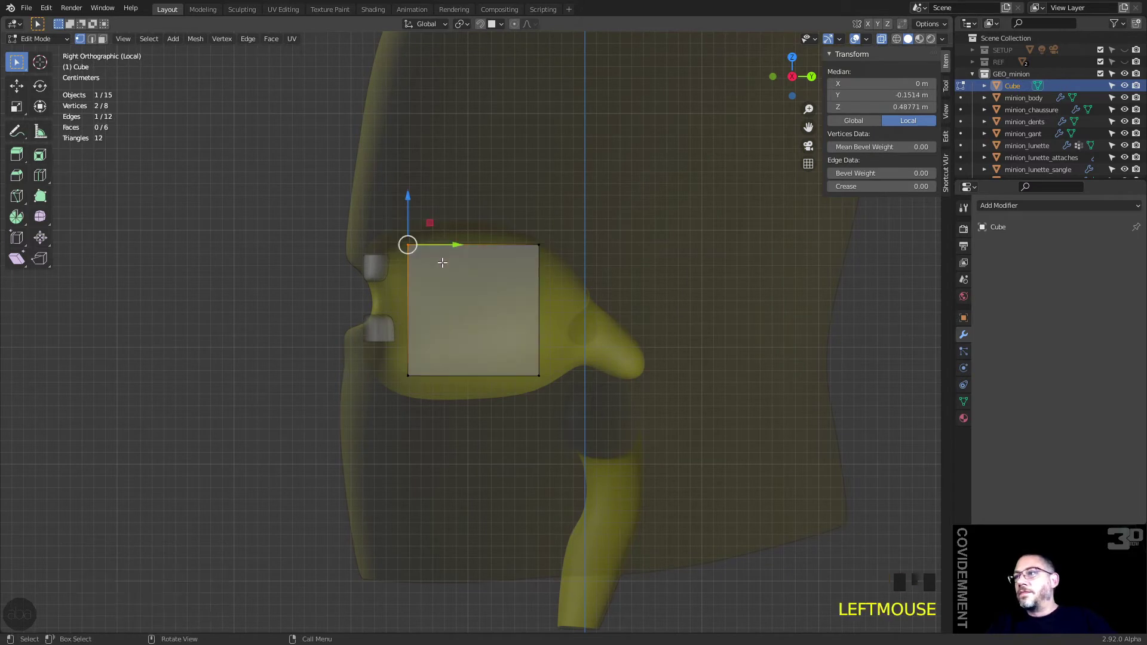
# Step: Grab the cube's corner vertices into a thin slab slanting down behind the teeth
pyautogui.click(415, 245)
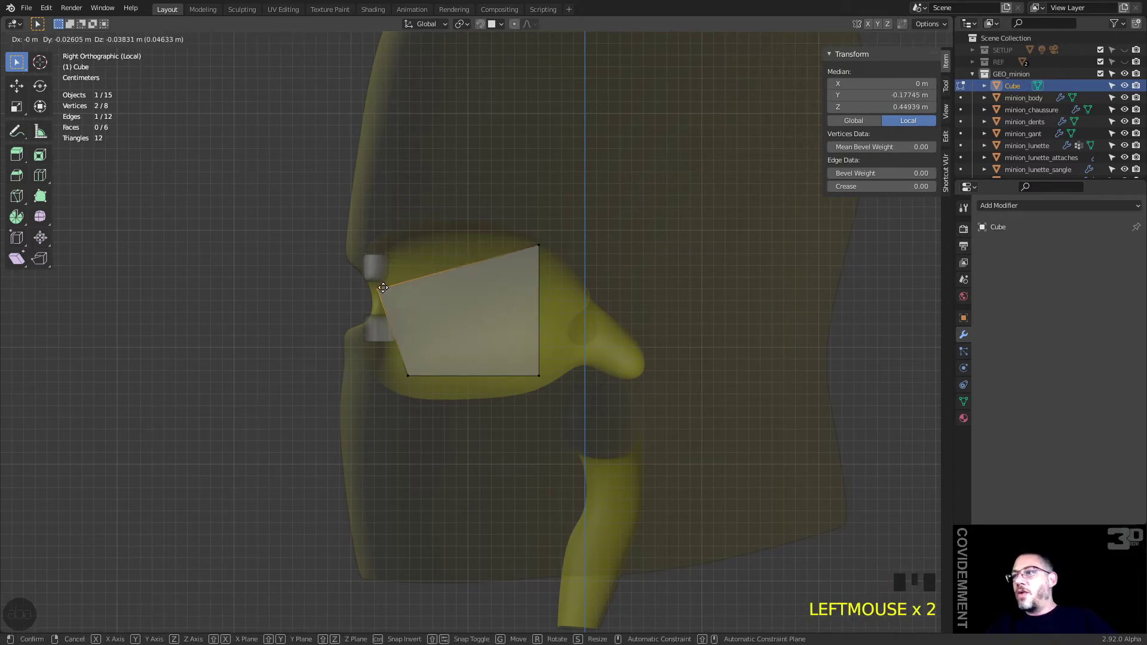
pyautogui.click(431, 390)
pyautogui.click(413, 366)
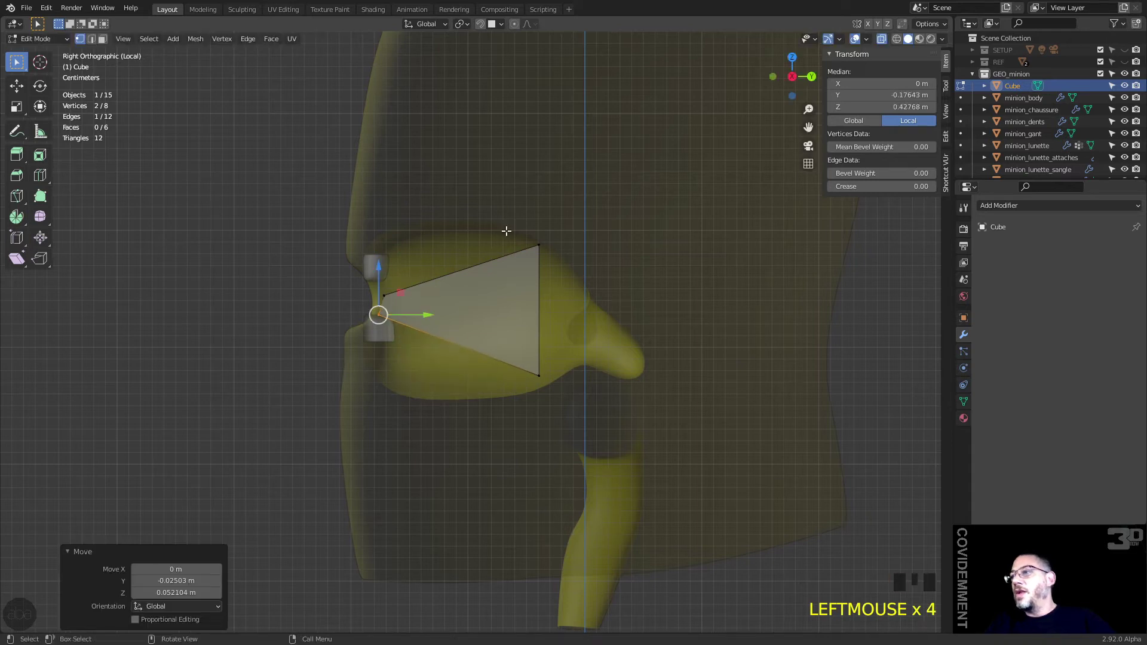
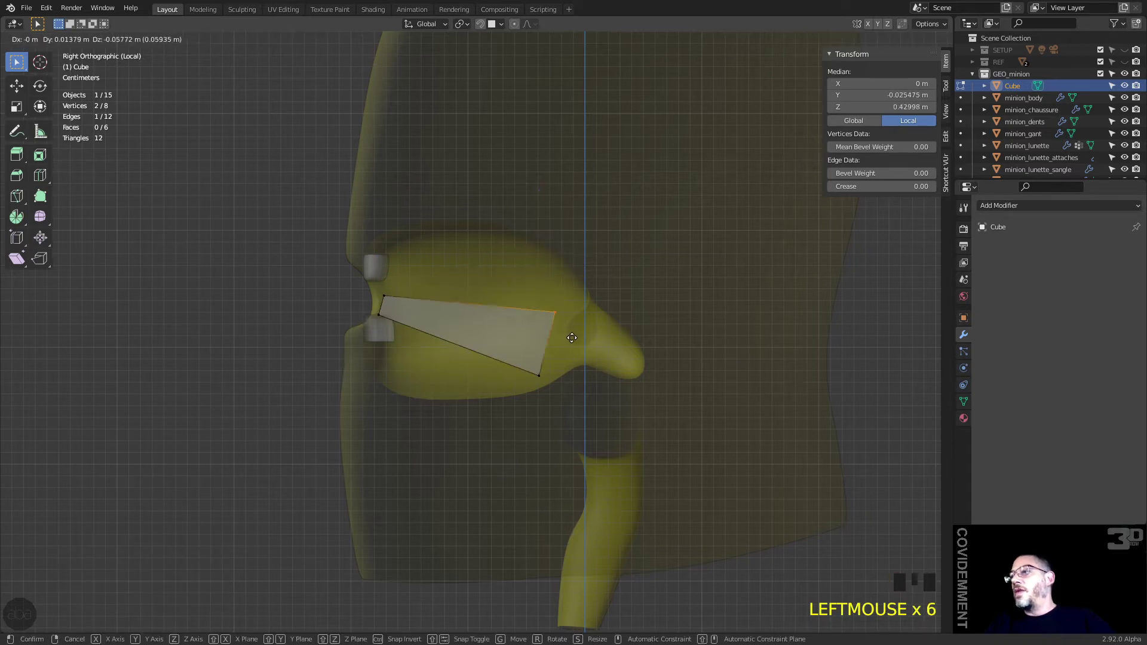
pyautogui.click(536, 378)
pyautogui.click(550, 369)
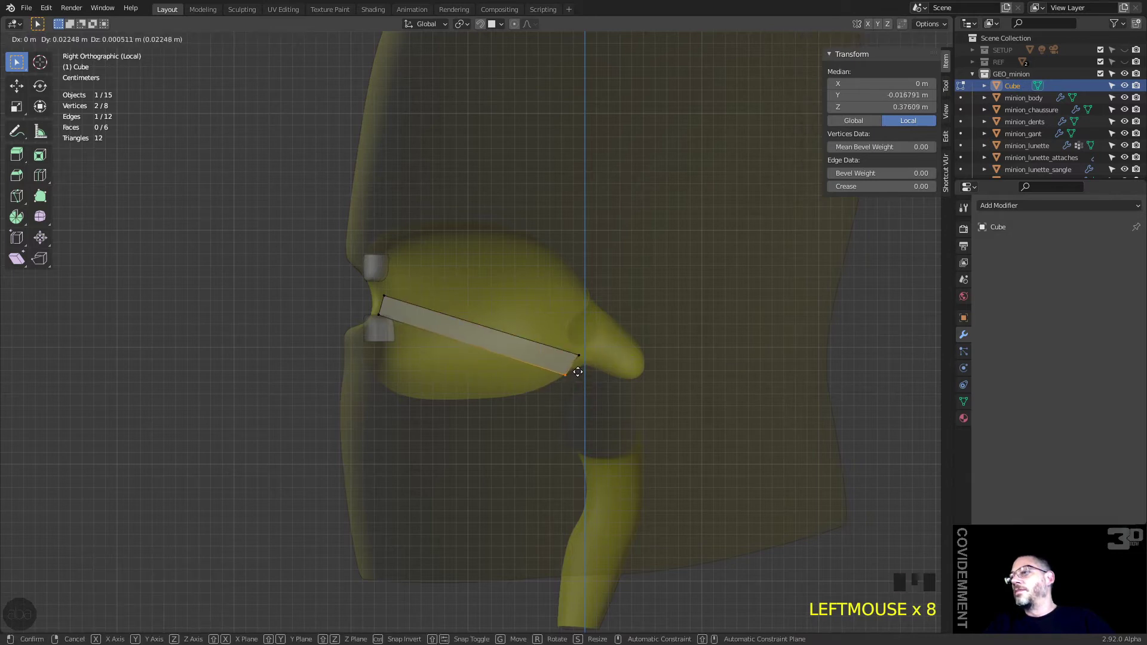
pyautogui.moveTo(473, 332); pyautogui.dragTo(440, 370)
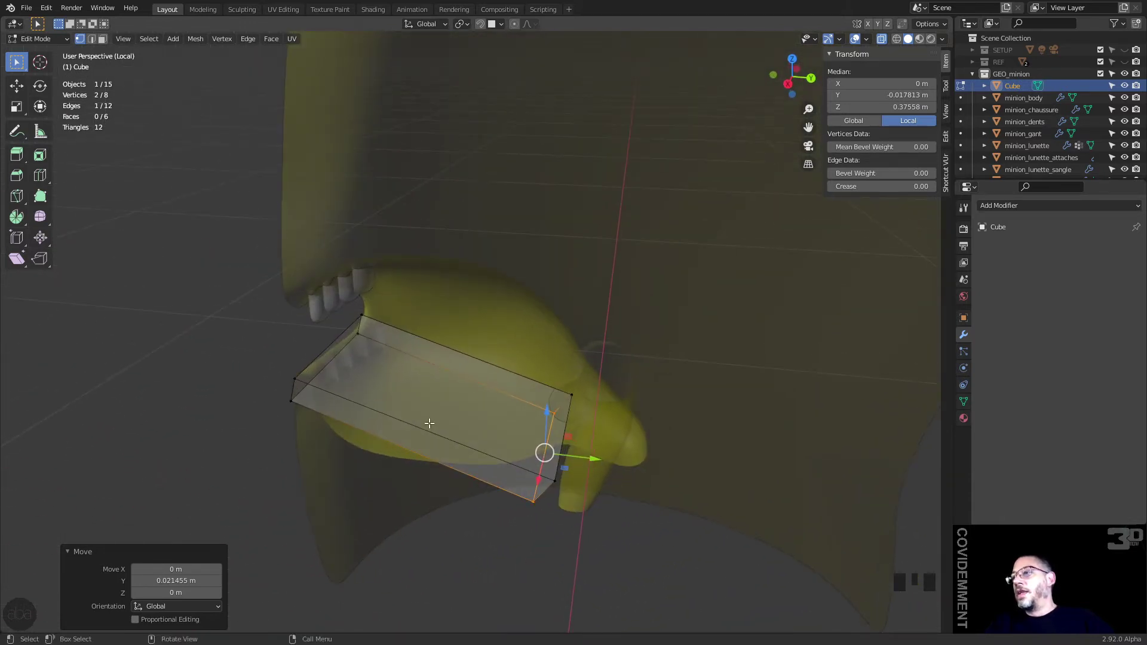
# Step: Loop-cut the tongue slab and delete one half's faces for mirroring on X
pyautogui.press('ctrl+r')
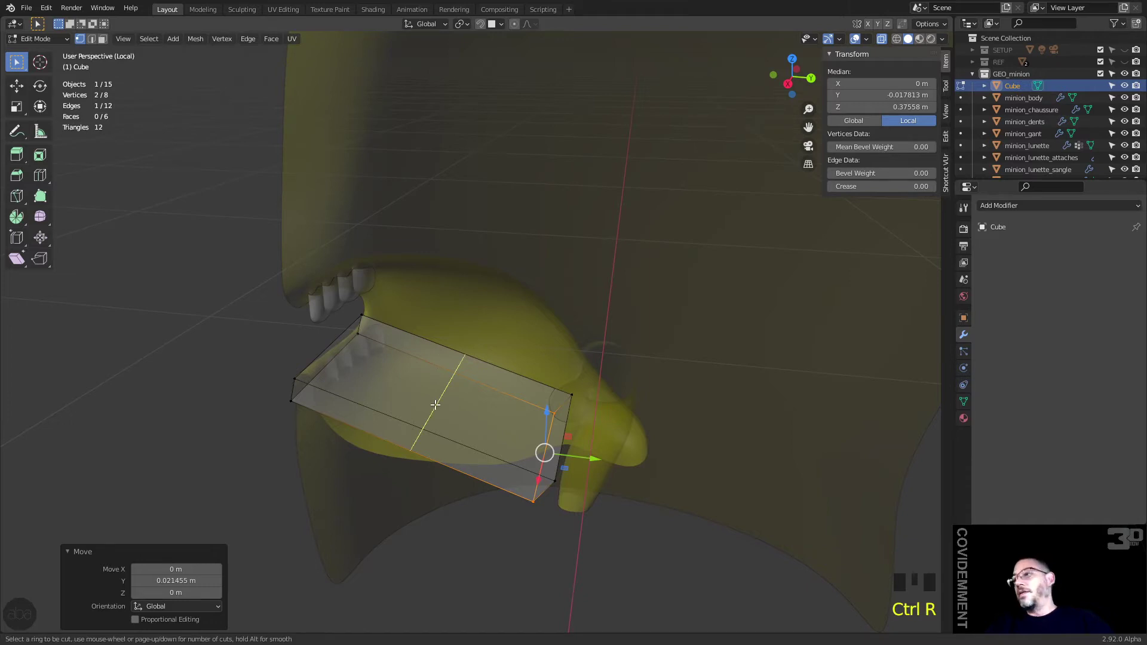
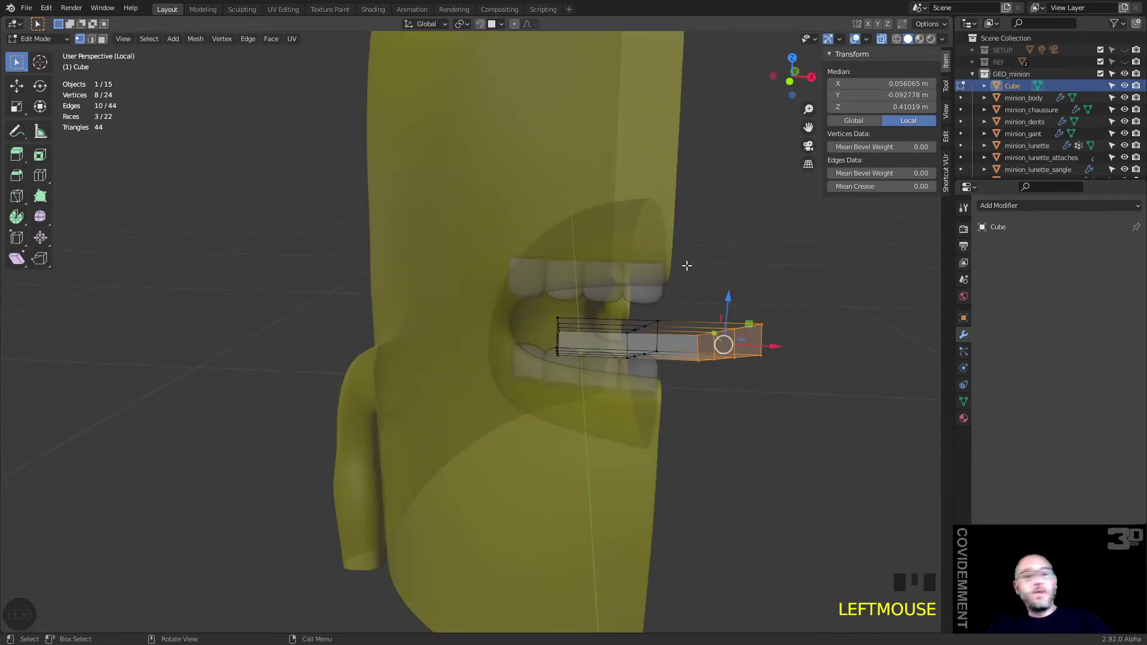
pyautogui.press('x')
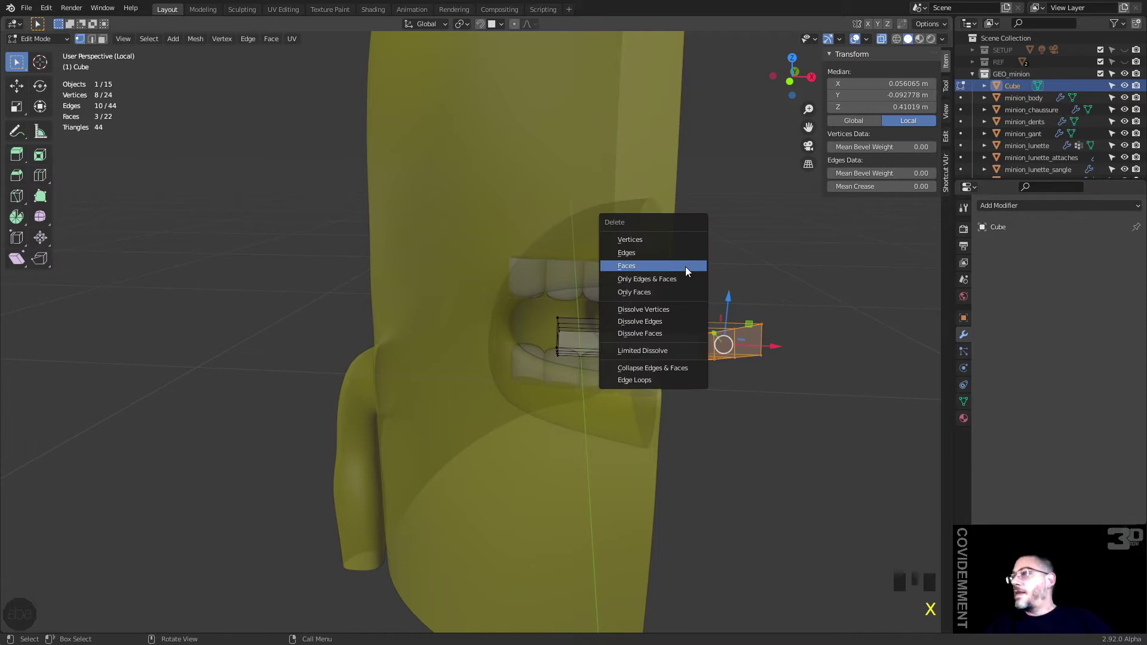
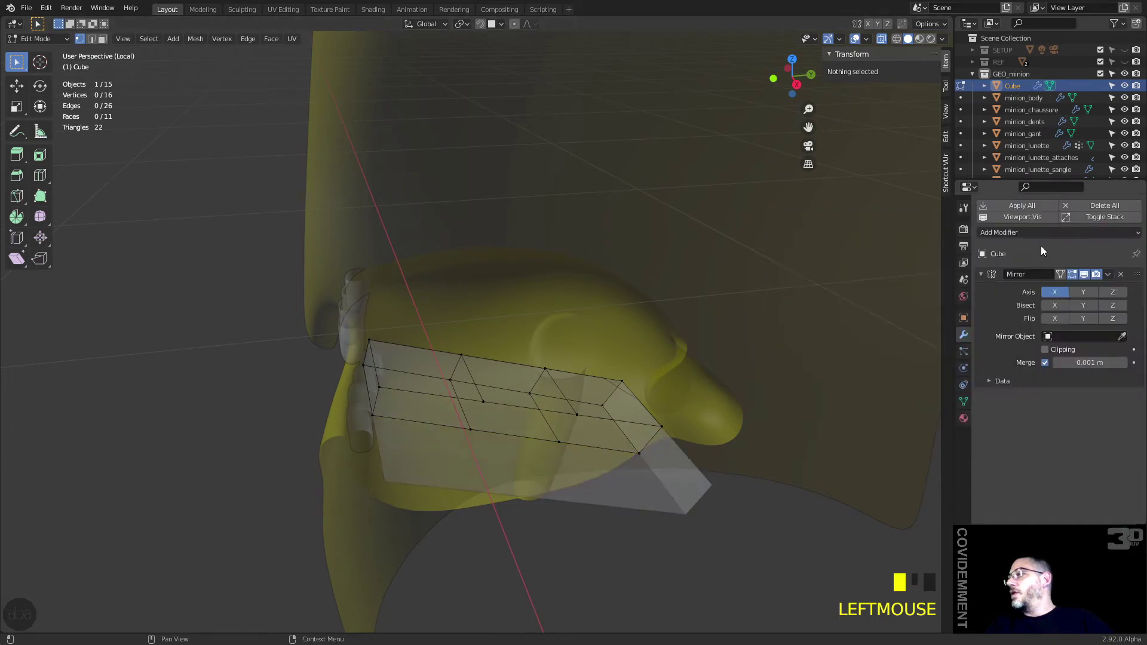
# Step: Add a Subdivision Surface modifier to the tongue to smooth it
pyautogui.click(1046, 358)
pyautogui.moveTo(1013, 238); pyautogui.dragTo(918, 440)
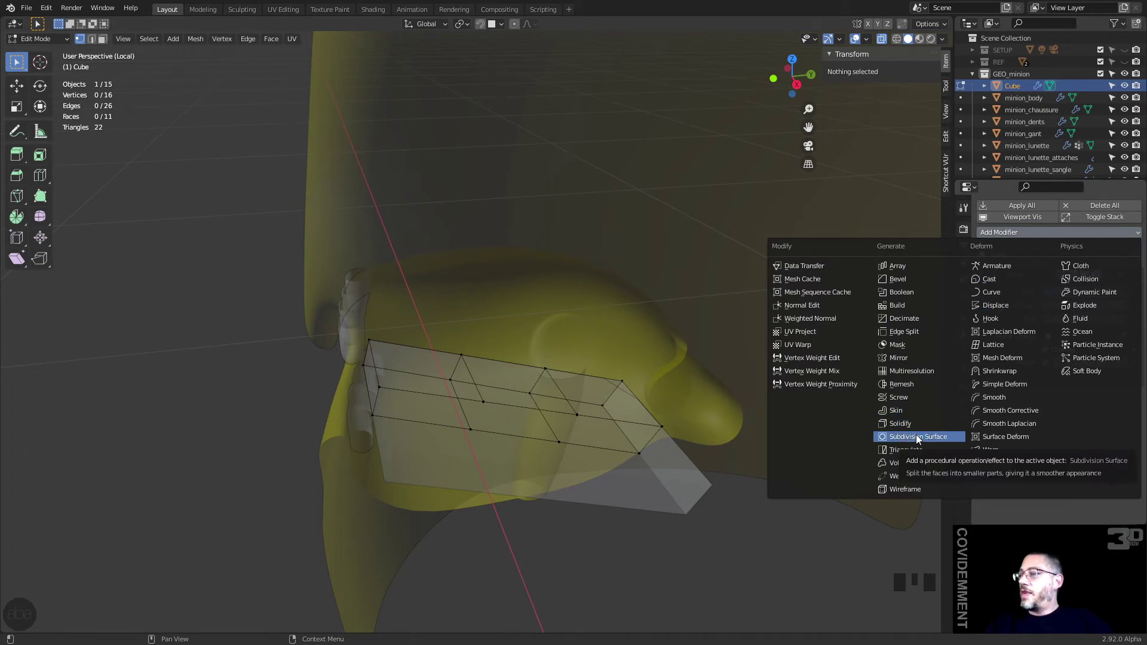
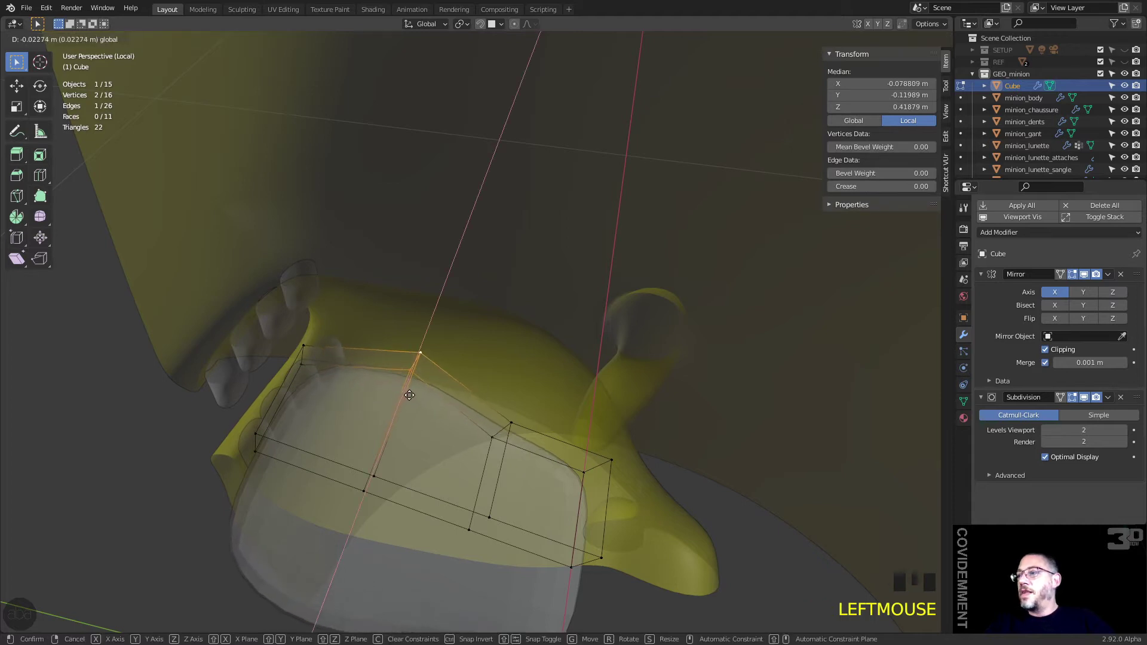
# Step: Move individual tongue vertices to round its outline along the mouth's inner contour
pyautogui.moveTo(491, 432); pyautogui.dragTo(503, 423)
pyautogui.click(517, 417)
pyautogui.click(492, 462)
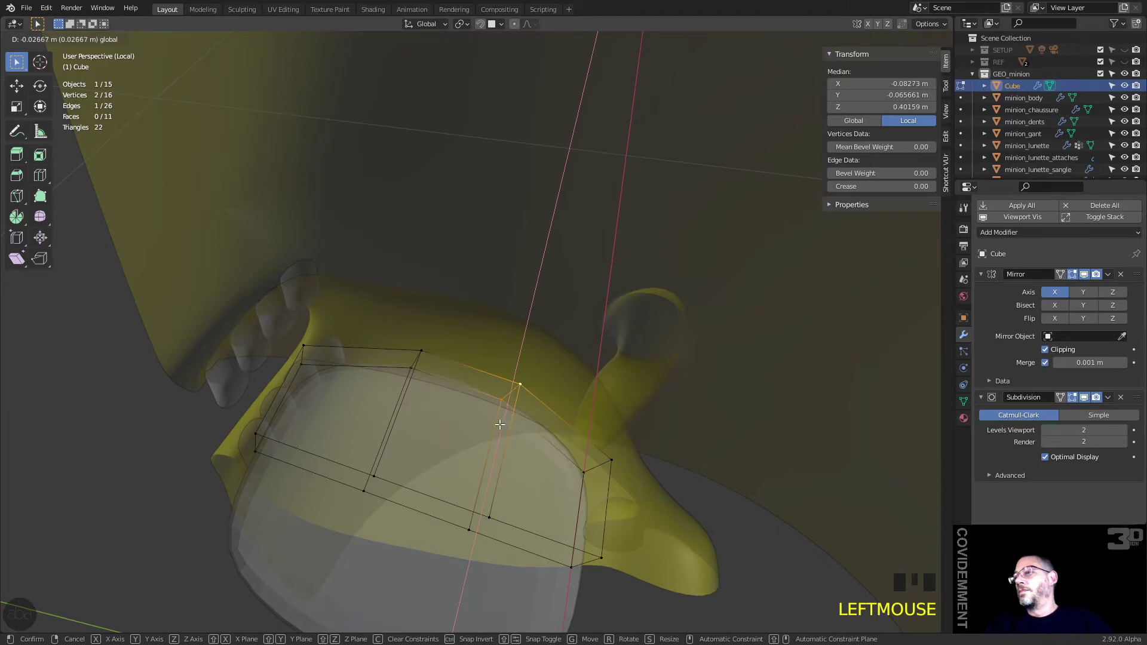
pyautogui.moveTo(295, 392); pyautogui.dragTo(315, 350)
pyautogui.click(315, 350)
pyautogui.click(310, 375)
pyautogui.click(295, 393)
pyautogui.moveTo(349, 404); pyautogui.dragTo(431, 290)
pyautogui.click(431, 289)
pyautogui.click(440, 278)
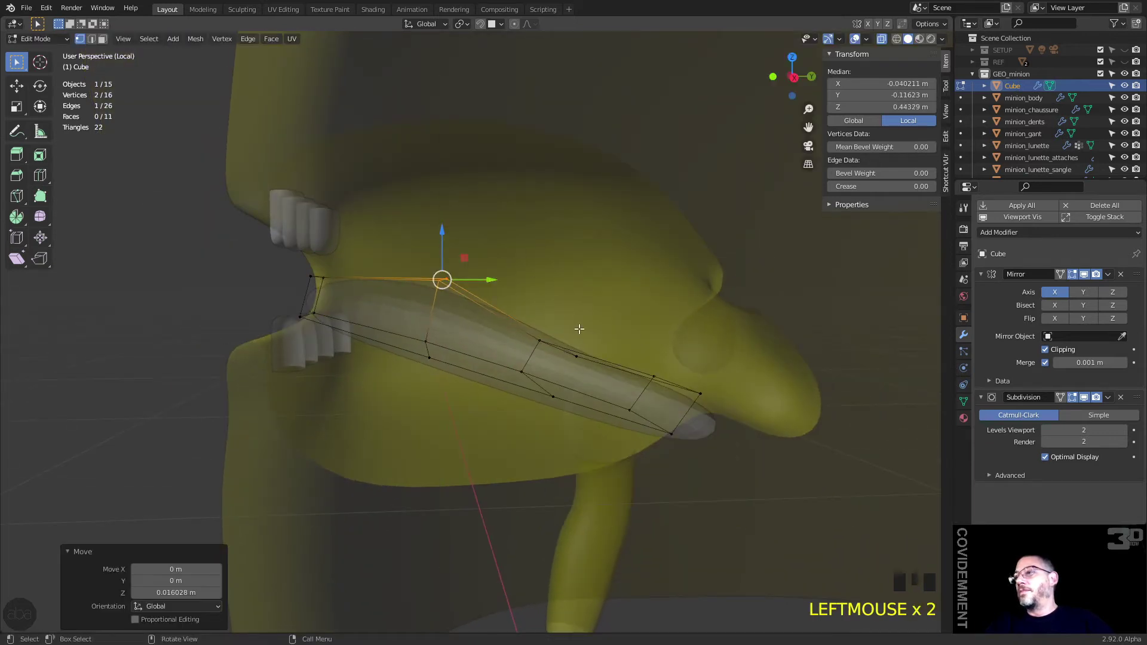
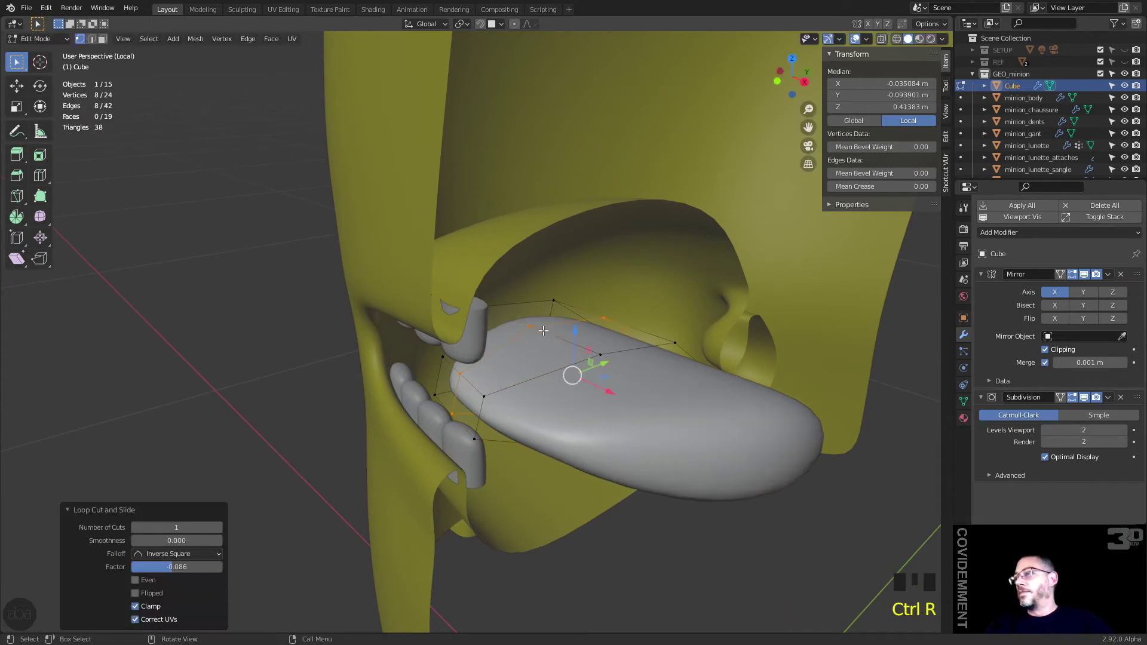
# Step: Reposition the tongue's rear vertices so its root sits behind the upper and lower teeth
pyautogui.click(603, 354)
pyautogui.click(602, 331)
pyautogui.click(671, 338)
pyautogui.click(681, 323)
pyautogui.click(608, 316)
pyautogui.click(533, 323)
pyautogui.click(586, 303)
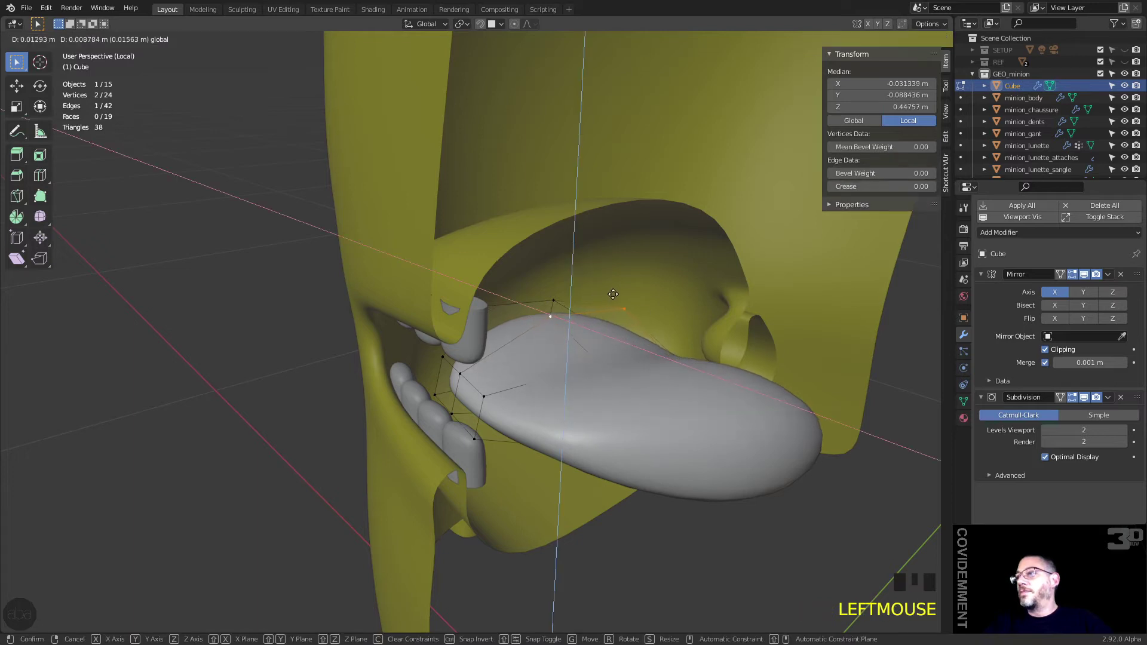
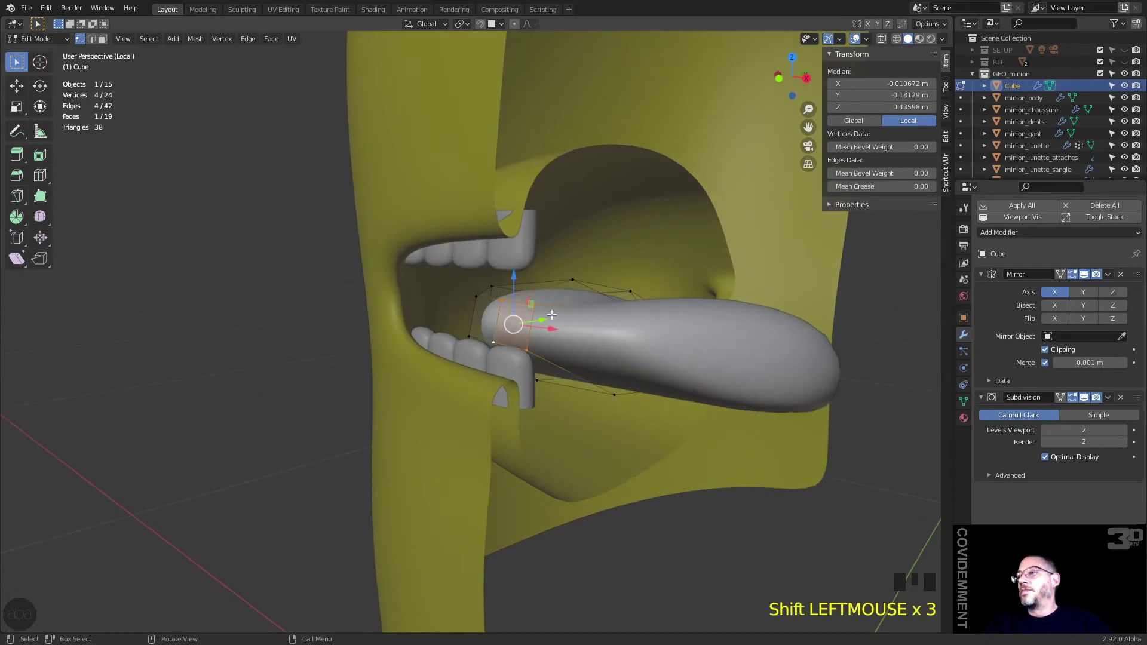
pyautogui.click(539, 316)
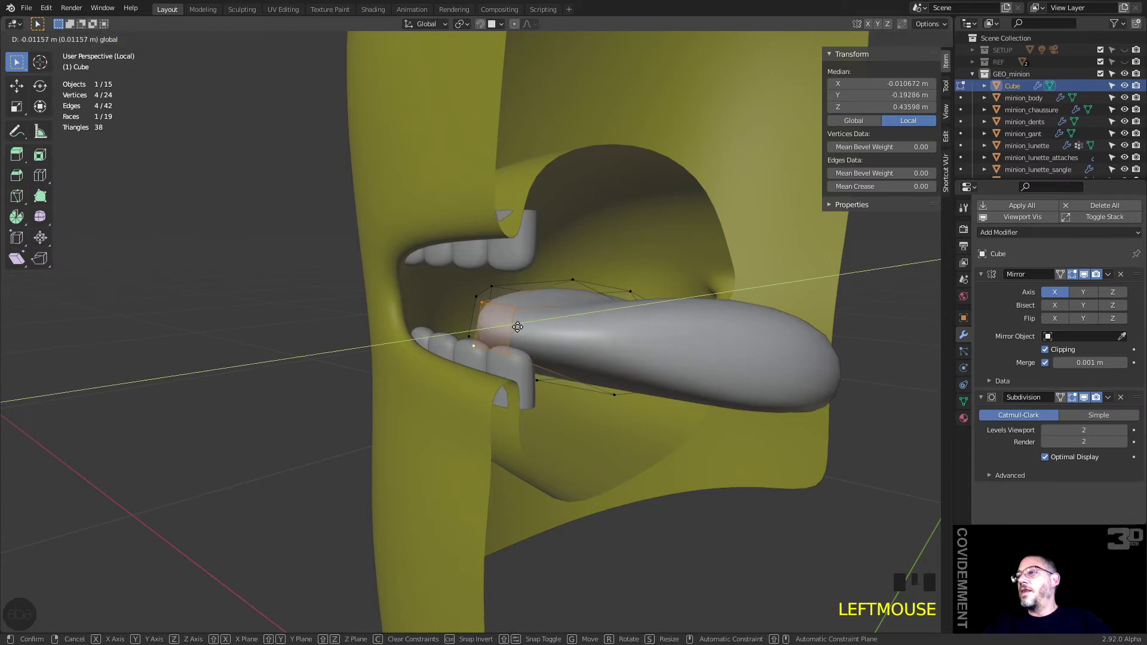
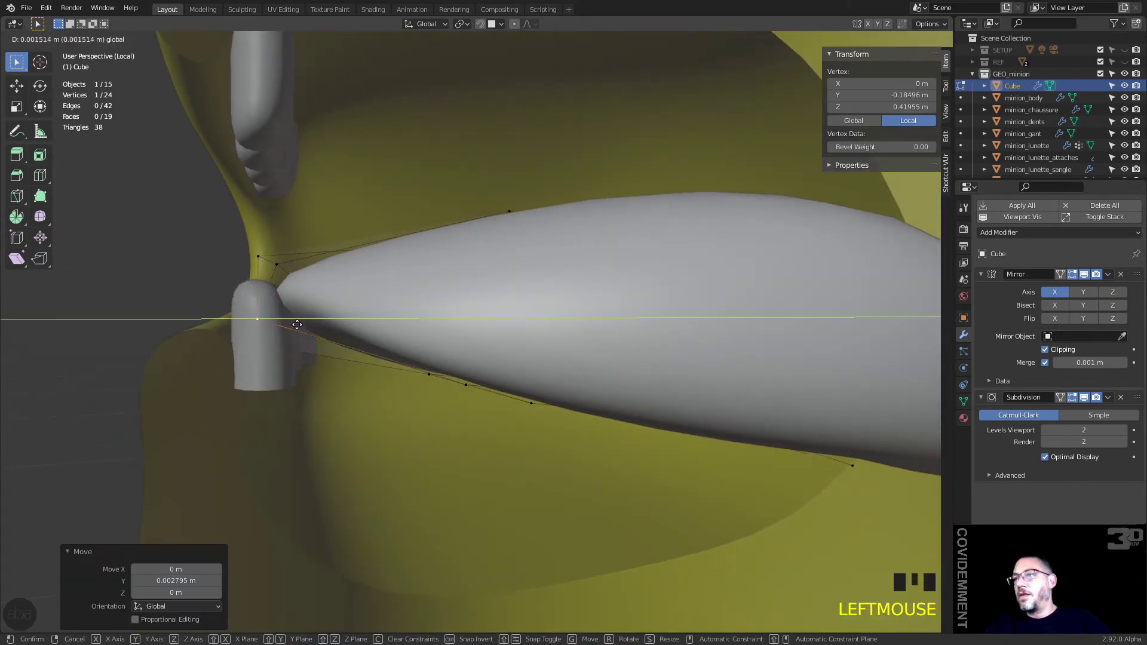
# Step: Nudge the tongue tip vertices into place beside the lower teeth
pyautogui.click(262, 287)
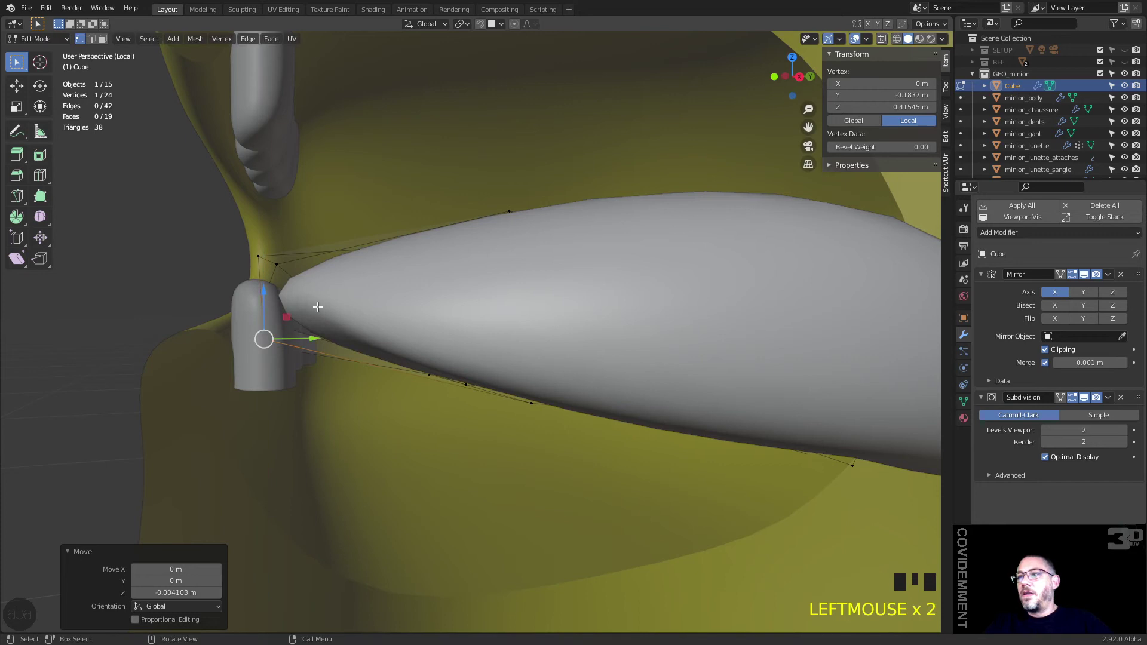
pyautogui.moveTo(361, 298); pyautogui.dragTo(406, 305)
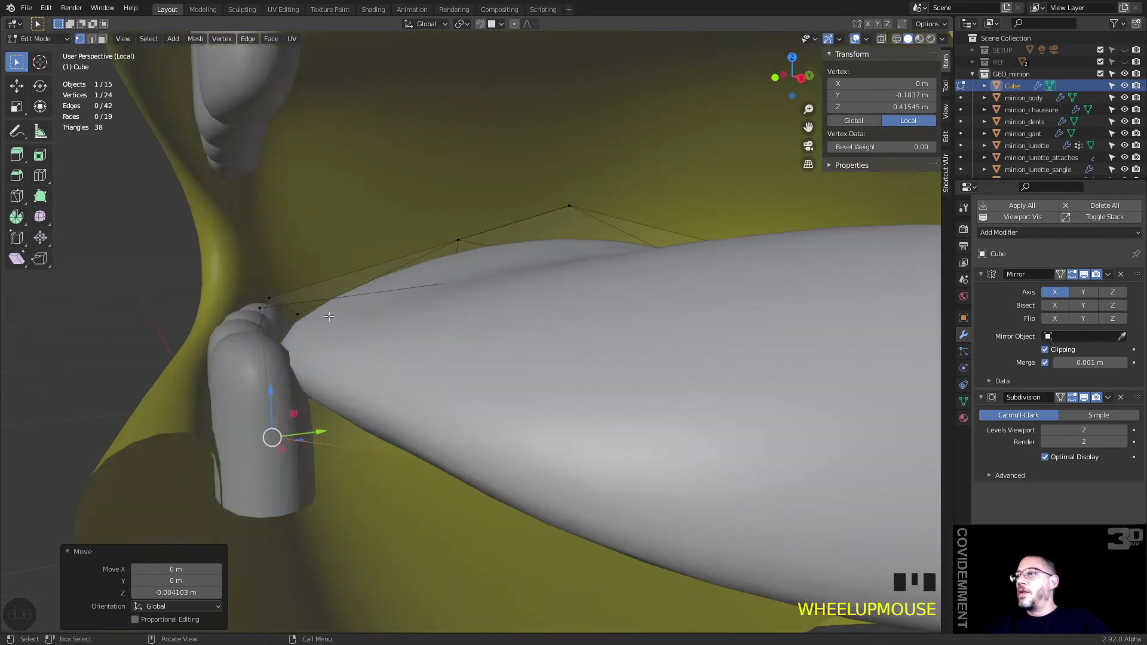
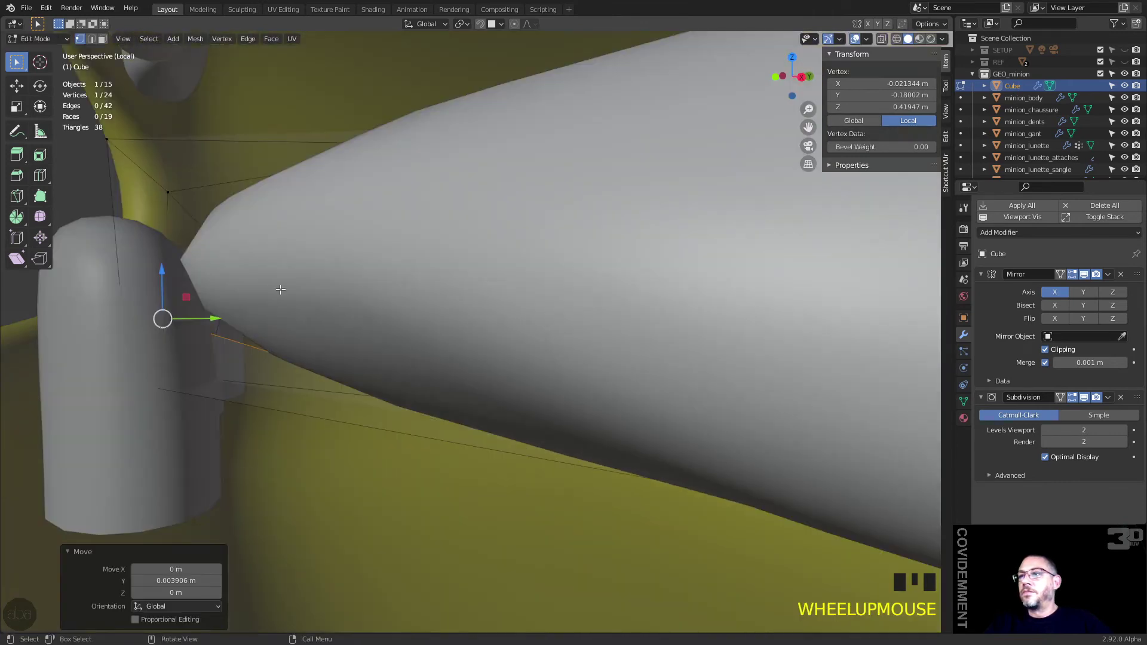
pyautogui.moveTo(248, 304); pyautogui.dragTo(304, 311)
pyautogui.scroll(-3)
pyautogui.middleClick(395, 338)
pyautogui.scroll(-3)
pyautogui.click(653, 340)
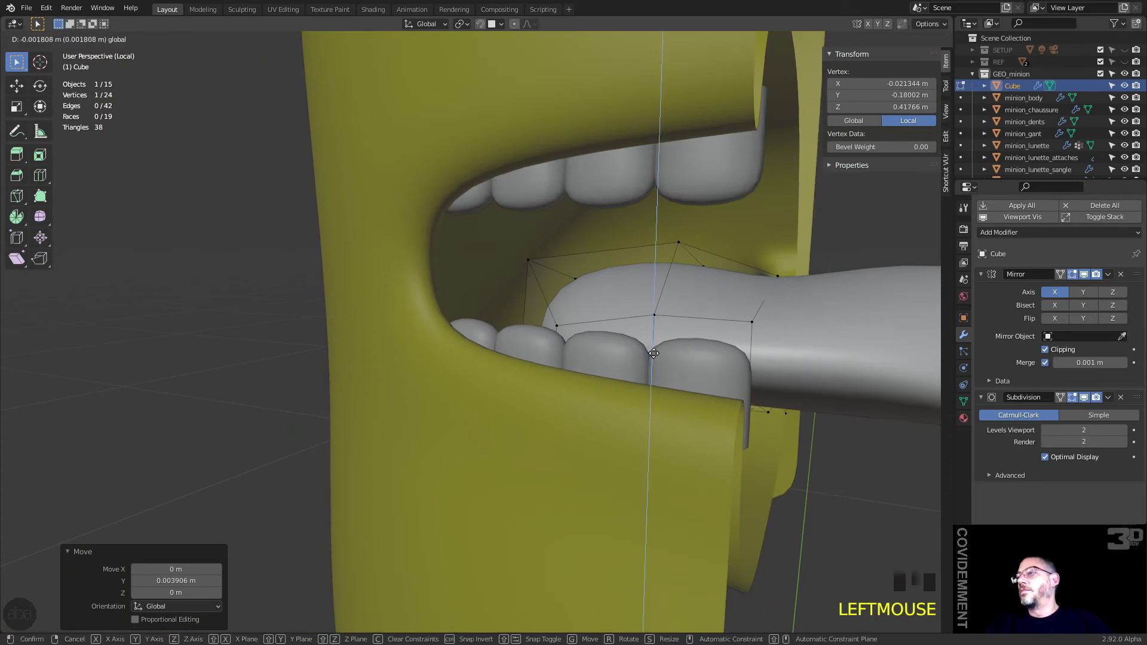
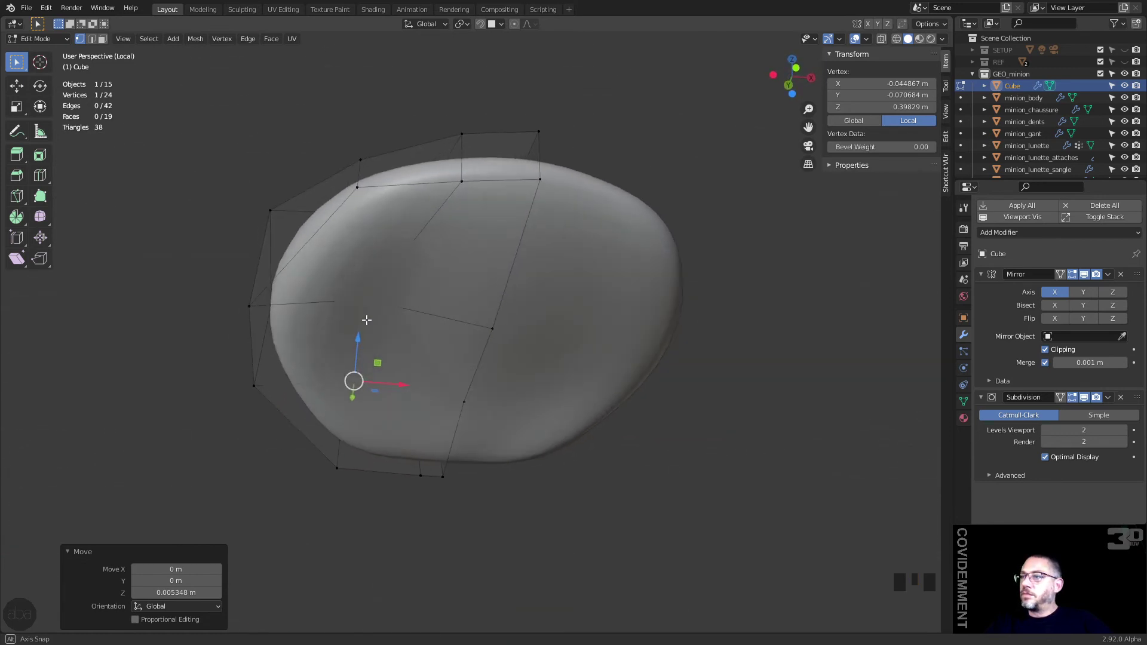
# Step: Raise outer and centre-line tongue vertices toward a rounded two-lobed outline
pyautogui.moveTo(491, 293); pyautogui.dragTo(476, 338)
pyautogui.click(476, 339)
pyautogui.click(477, 301)
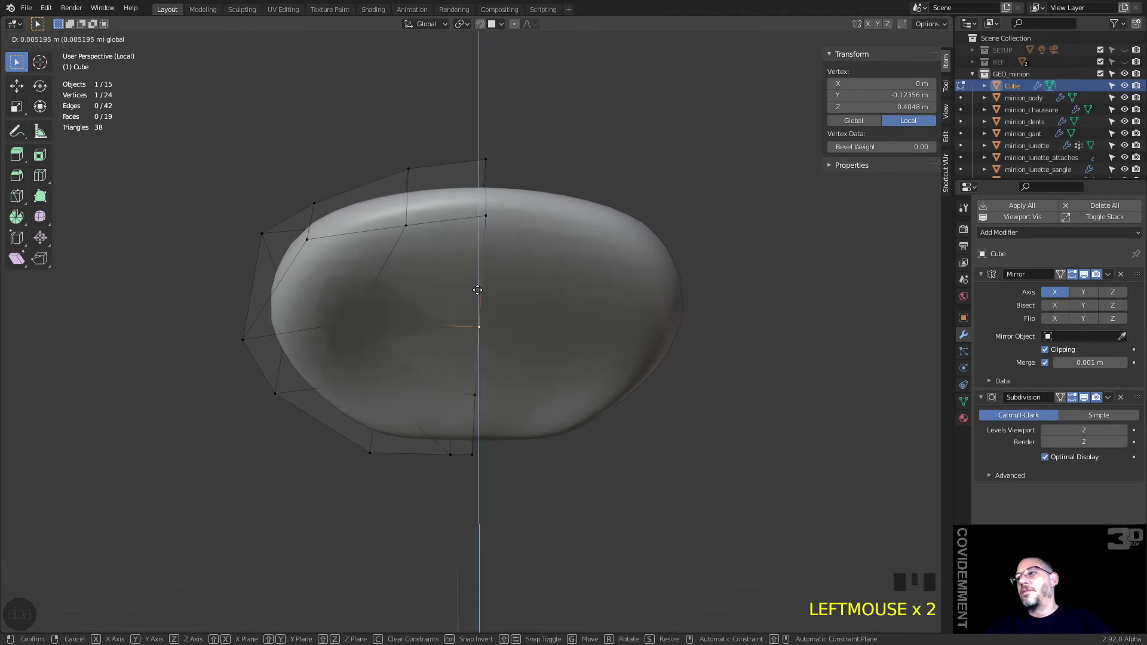
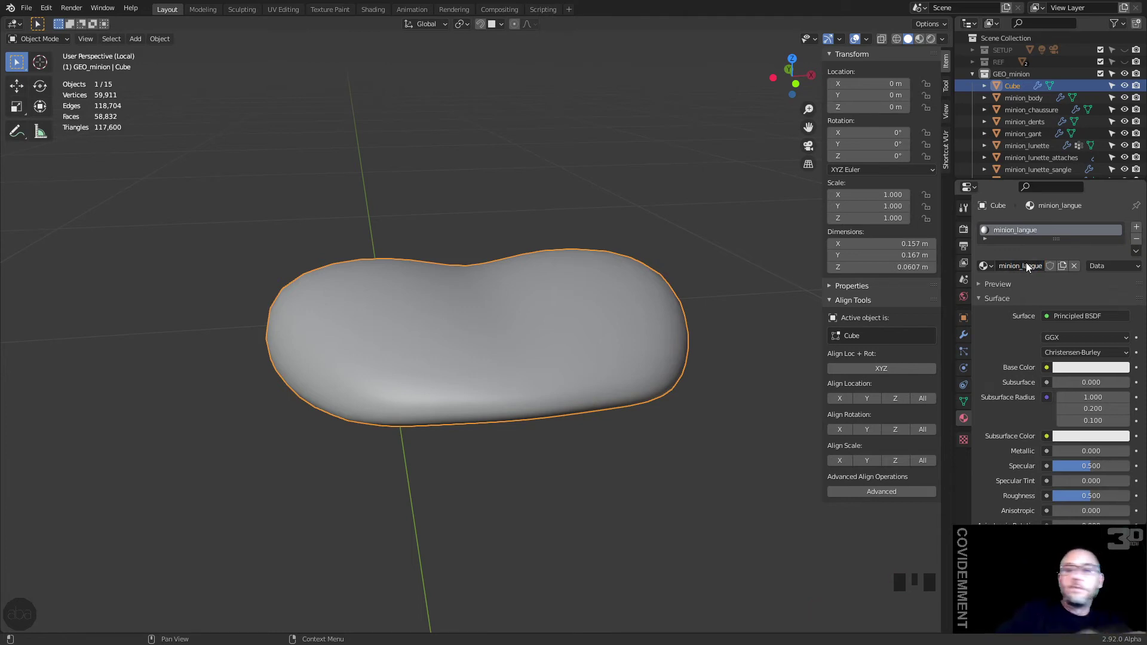
# Step: Set the minion_langue material's base colour to red
pyautogui.click(1075, 371)
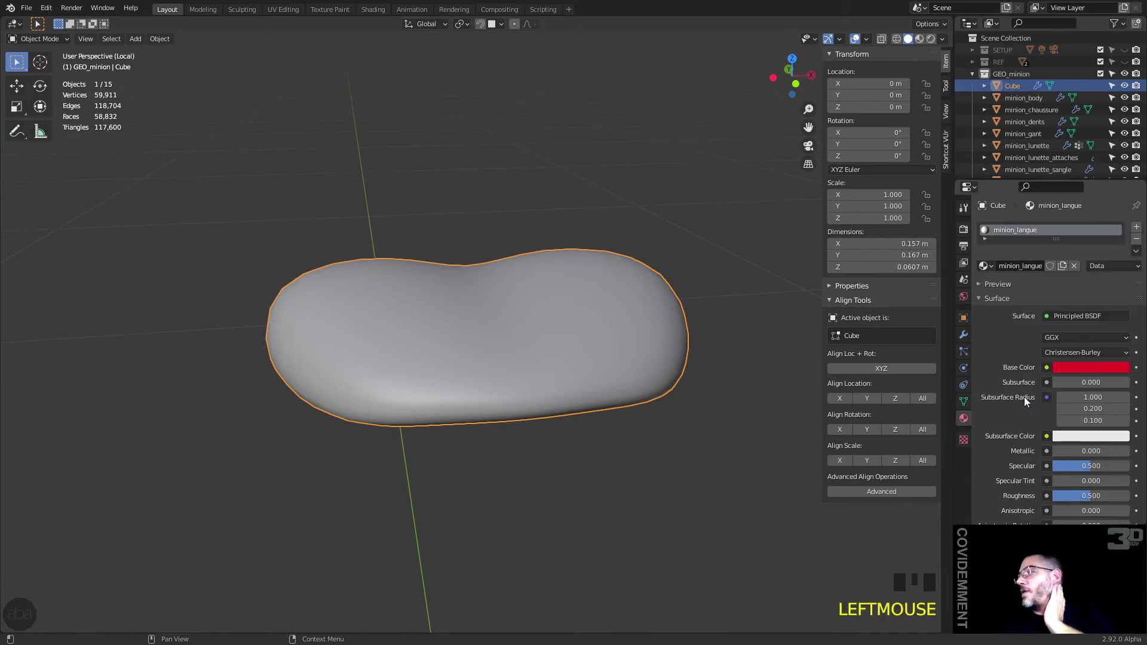
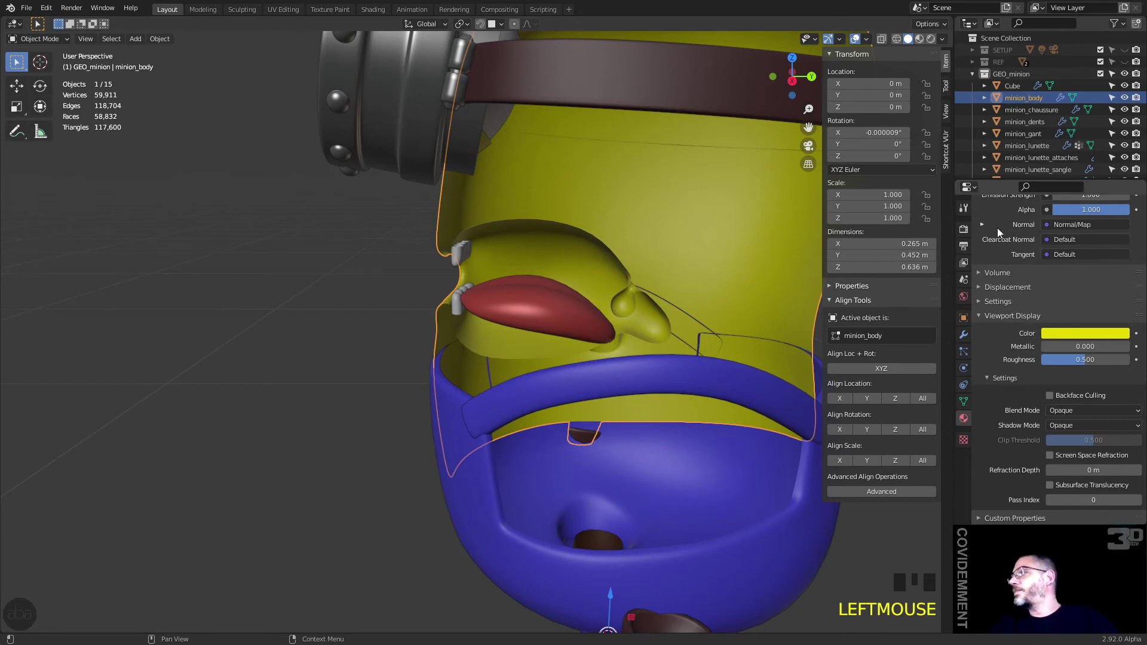
# Step: Orbit the view back around the minion's head from the outliner side
pyautogui.click(961, 337)
pyautogui.click(1084, 278)
pyautogui.moveTo(520, 330); pyautogui.dragTo(427, 307)
pyautogui.click(428, 308)
# Step: Select minion_dents and frame the whole minion from the front
pyautogui.click(1085, 281)
pyautogui.scroll(-3)
pyautogui.moveTo(734, 240); pyautogui.dragTo(707, 256)
pyautogui.moveTo(628, 288); pyautogui.dragTo(697, 270)
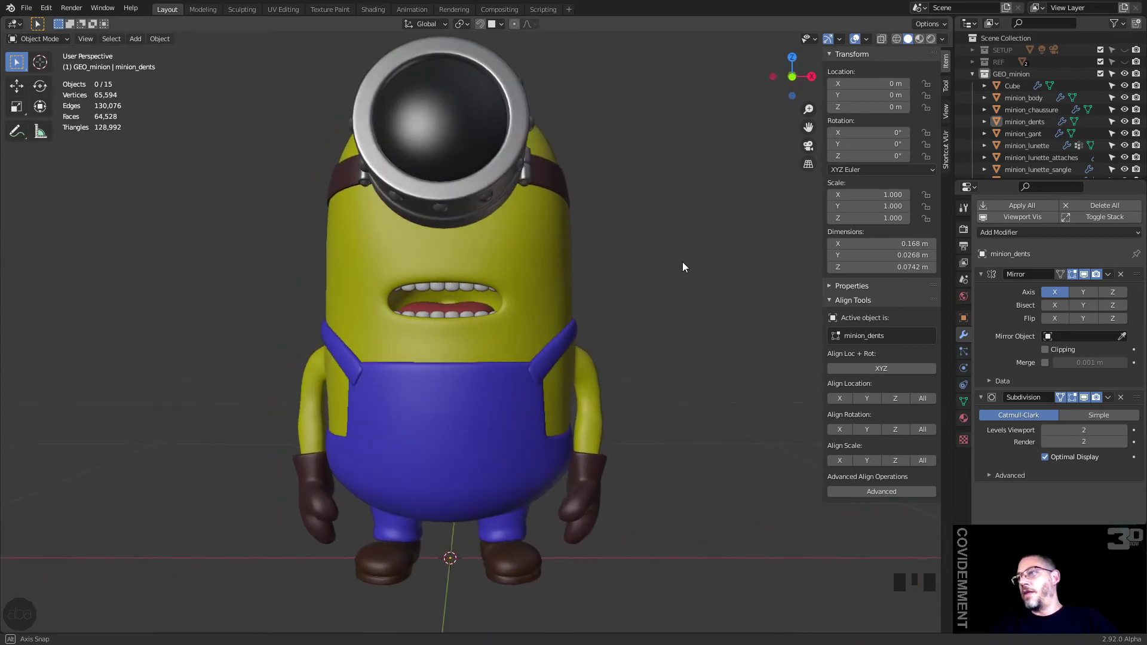
# Step: Enter Edit Mode on the teeth mesh and select the upper row of teeth to raise it
pyautogui.scroll(3)
pyautogui.click(415, 255)
pyautogui.press('Tab')
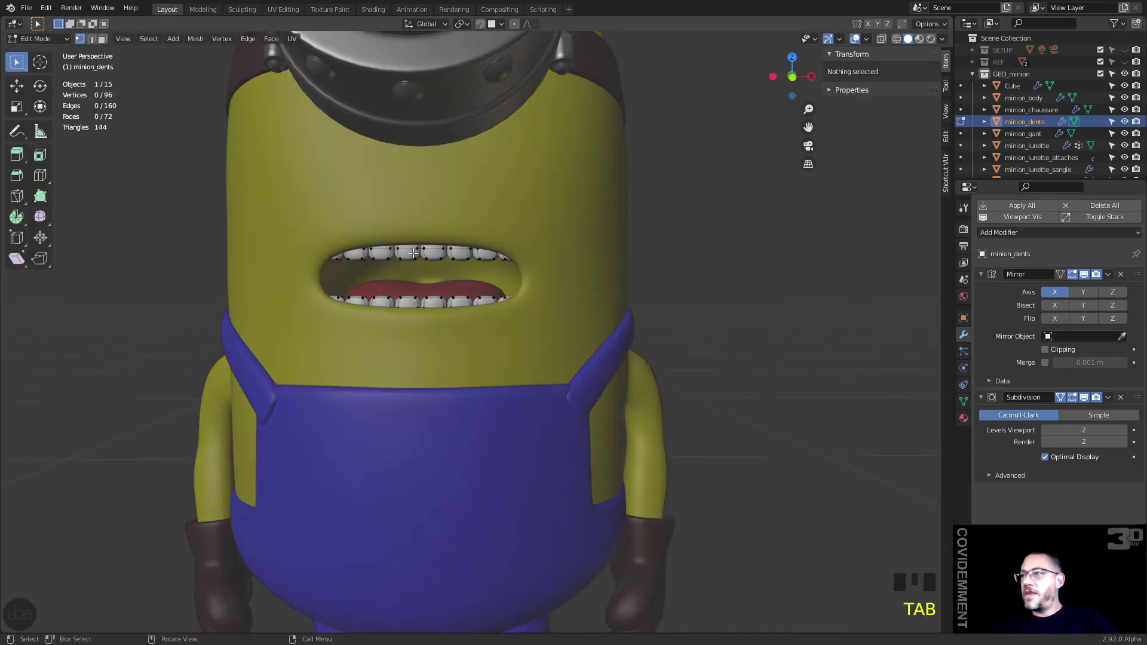
pyautogui.click(424, 273)
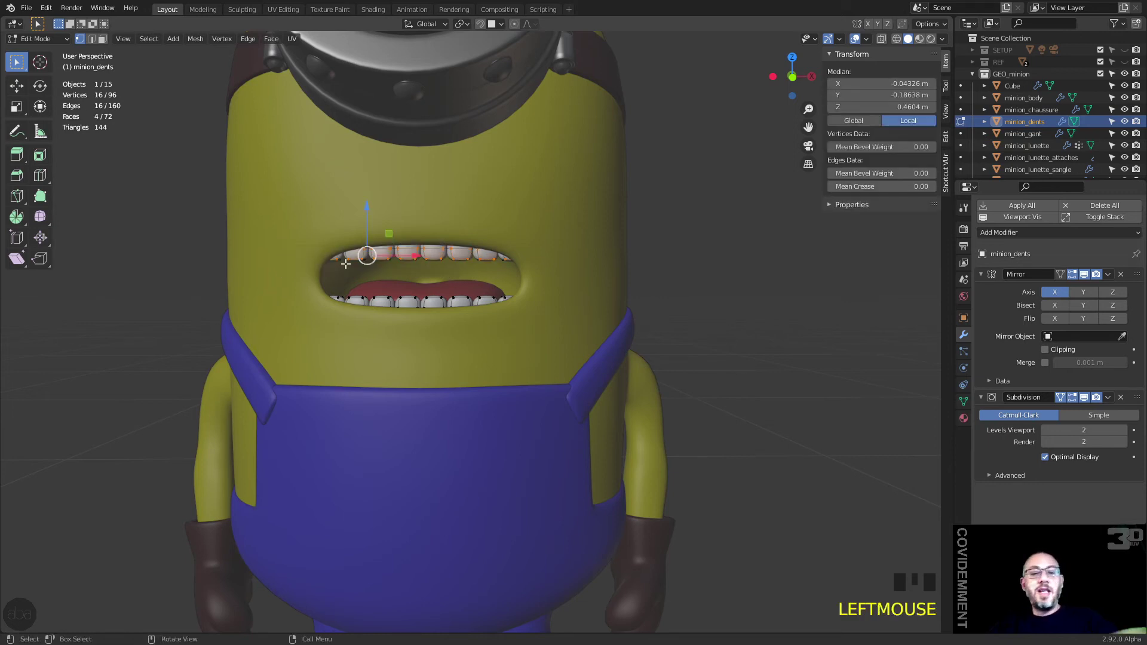
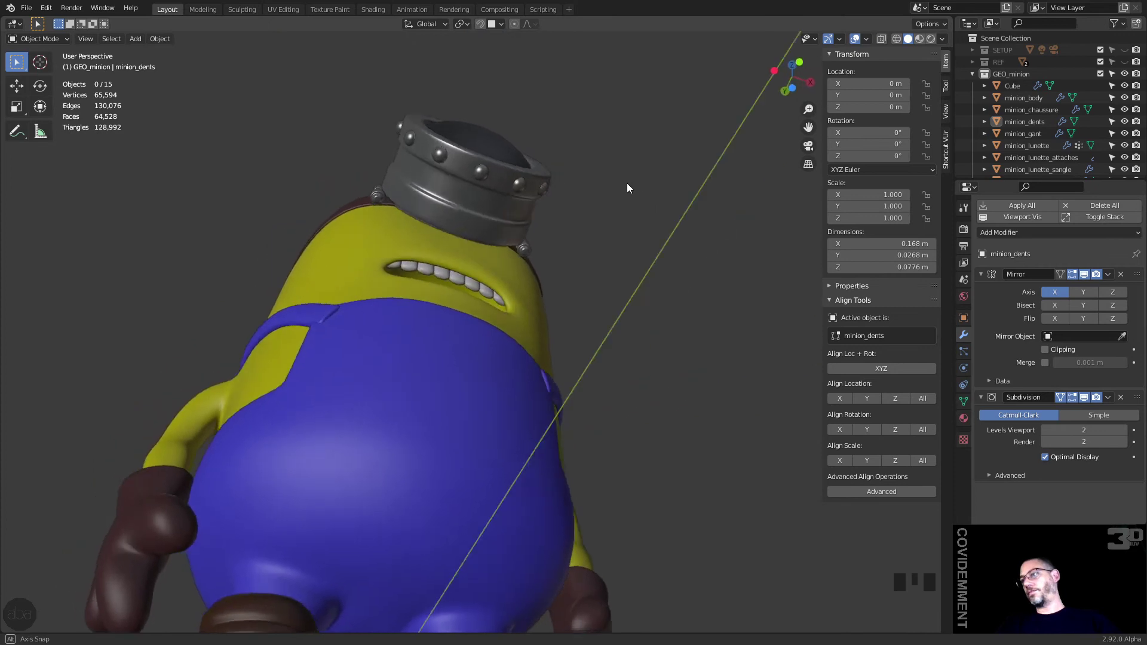
# Step: Preview the minion in Rendered viewport shading, then return to Solid shading
pyautogui.scroll(-3)
pyautogui.moveTo(564, 314); pyautogui.dragTo(557, 321)
pyautogui.scroll(-3)
pyautogui.moveTo(558, 313); pyautogui.dragTo(998, 15)
pyautogui.scroll(-3)
pyautogui.click(934, 45)
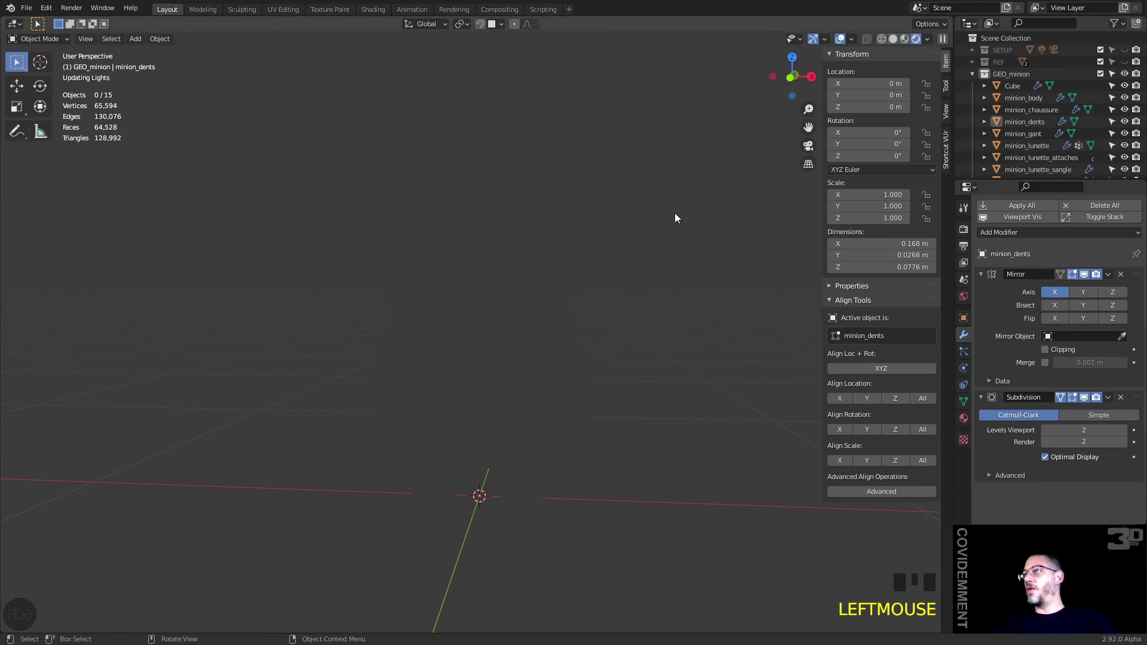
pyautogui.scroll(3)
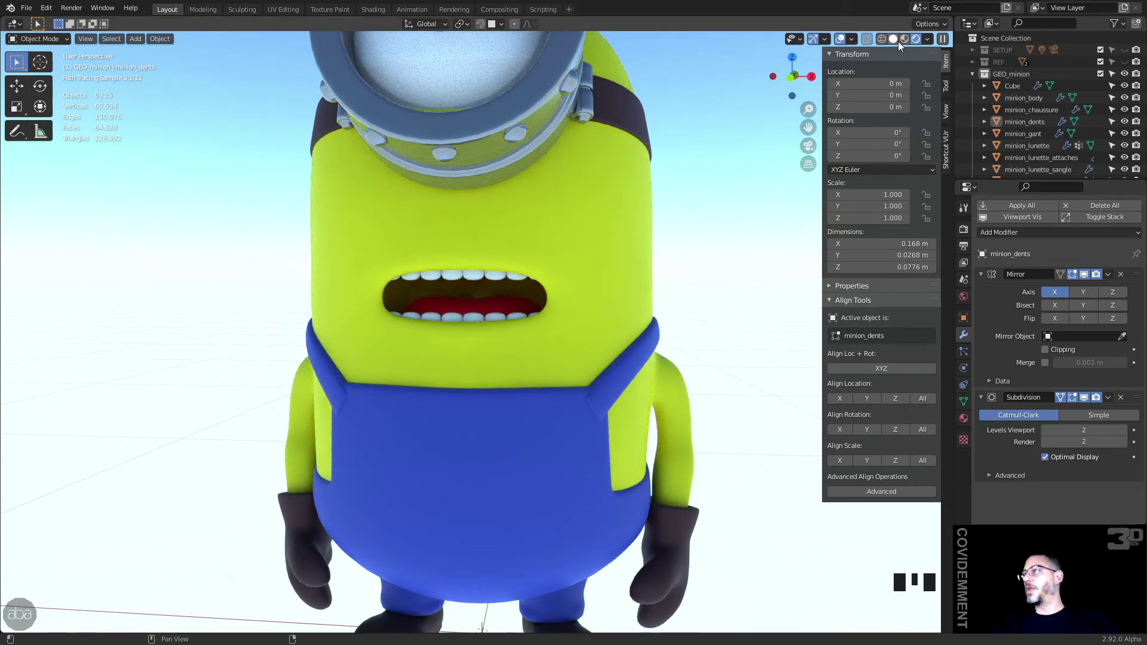
pyautogui.click(893, 39)
# Step: Select minion_body and orbit to view the mouth area from the side for editing
pyautogui.click(576, 264)
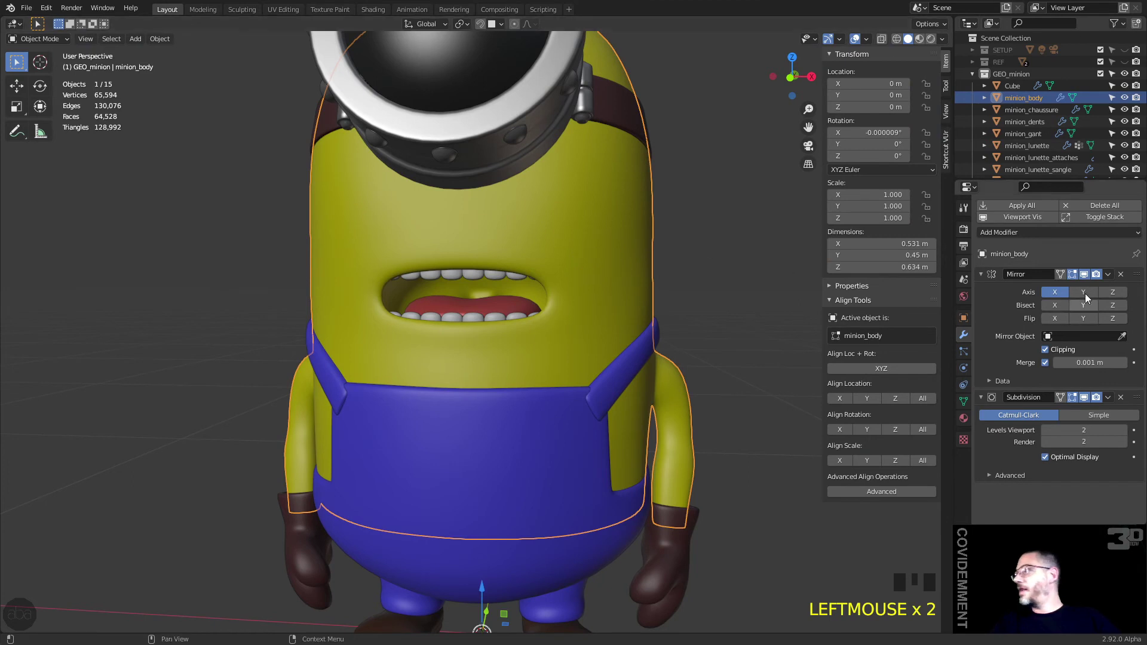
pyautogui.click(1087, 275)
pyautogui.moveTo(640, 304); pyautogui.dragTo(656, 316)
pyautogui.click(656, 316)
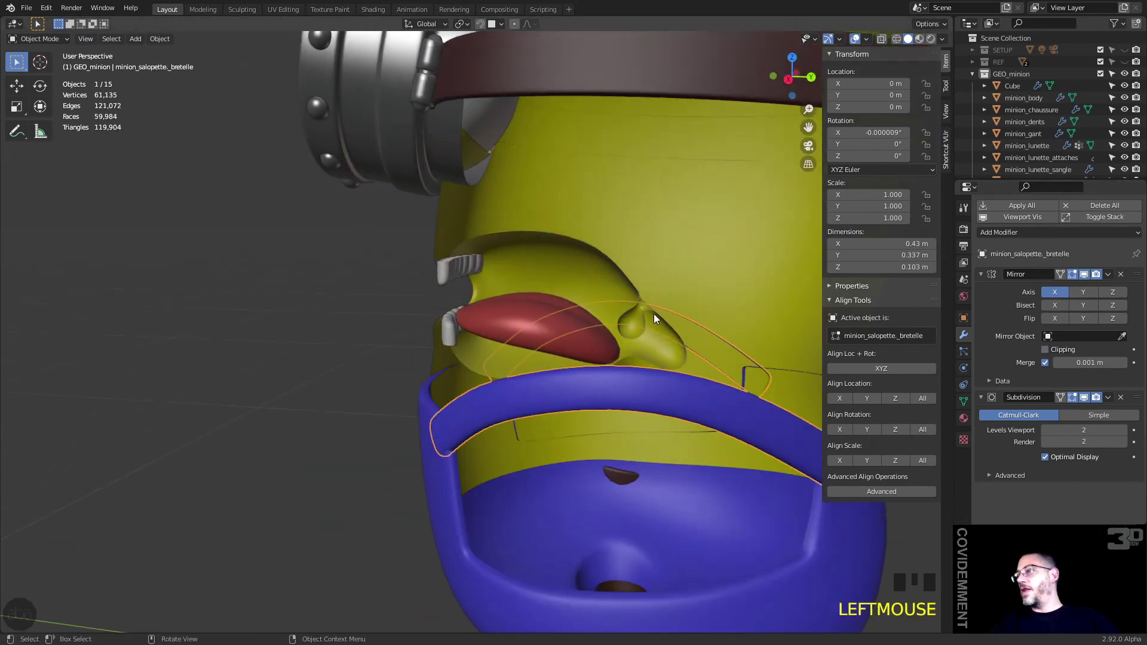
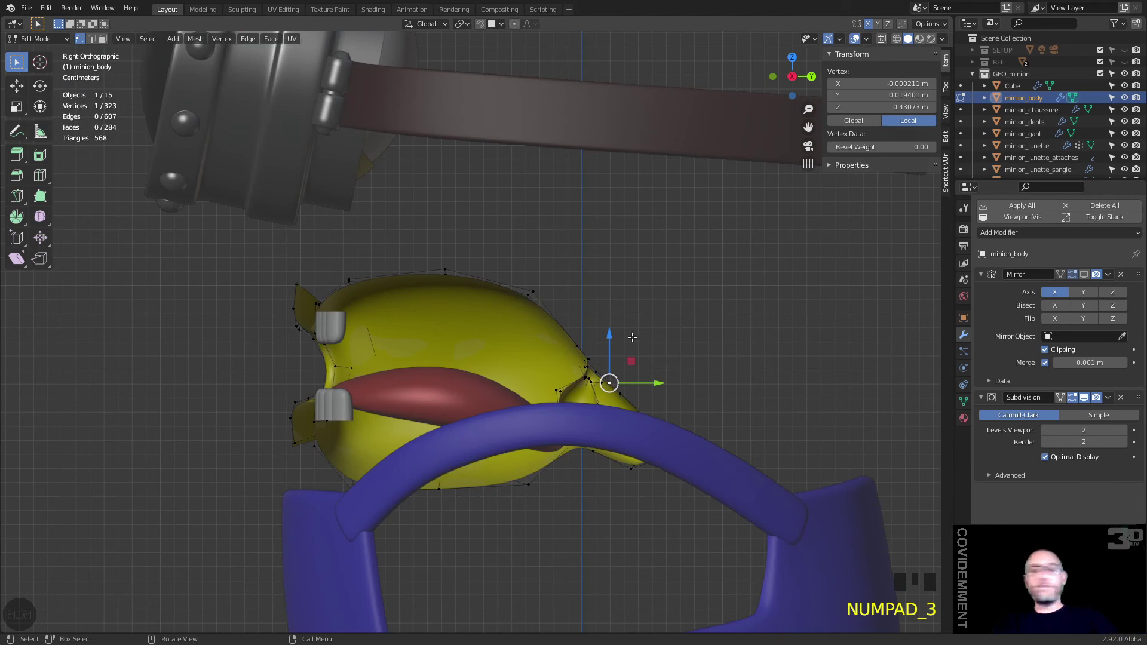
# Step: Move the mouth-corner vertex sideways with Proportional Editing falloff enabled
pyautogui.press('g')
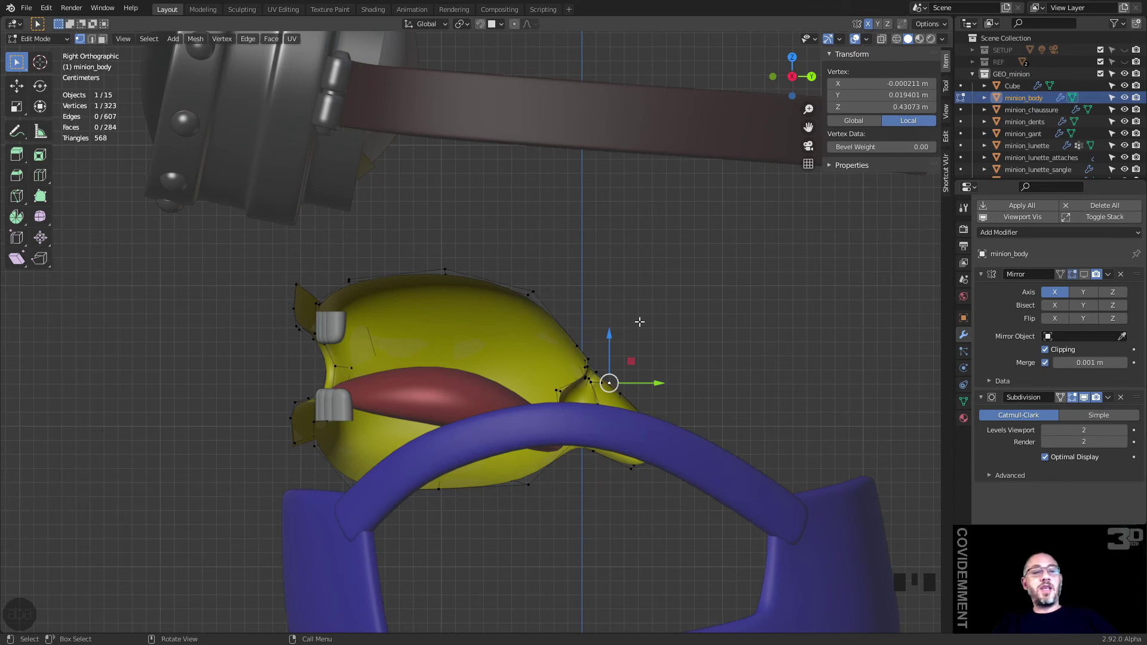
pyautogui.press('o')
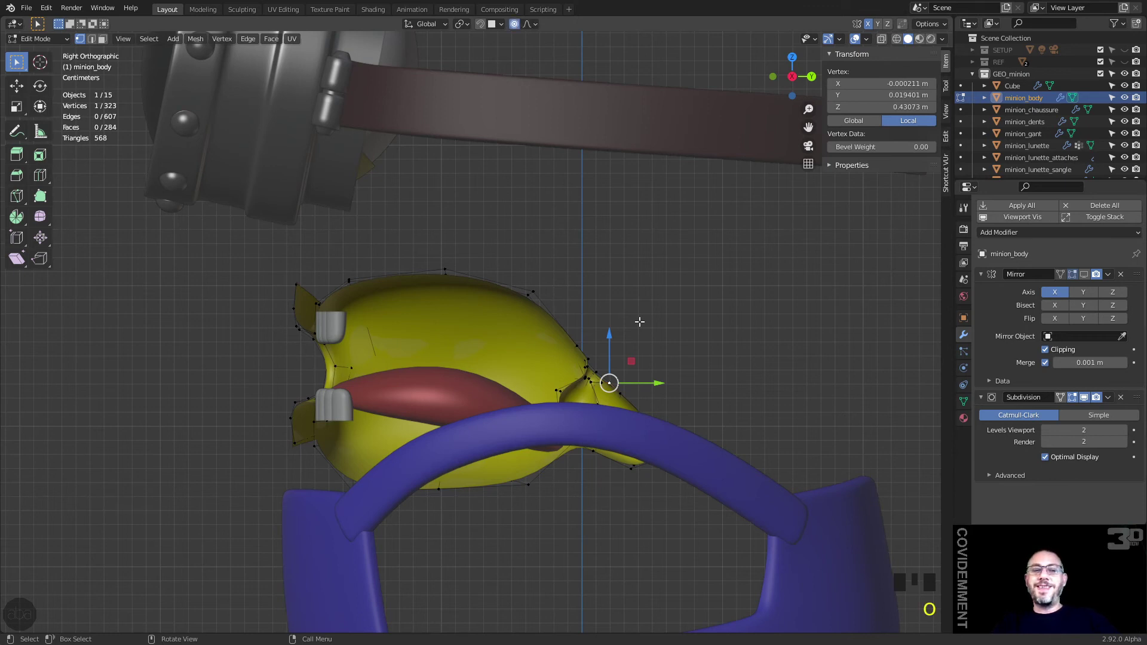
pyautogui.press('g')
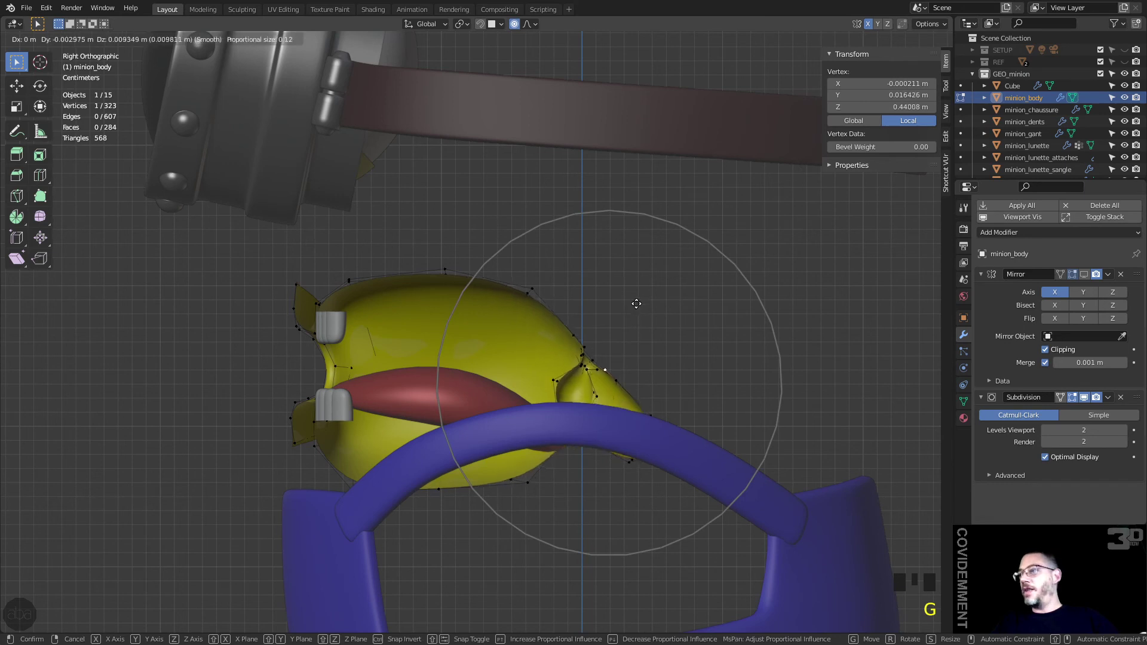
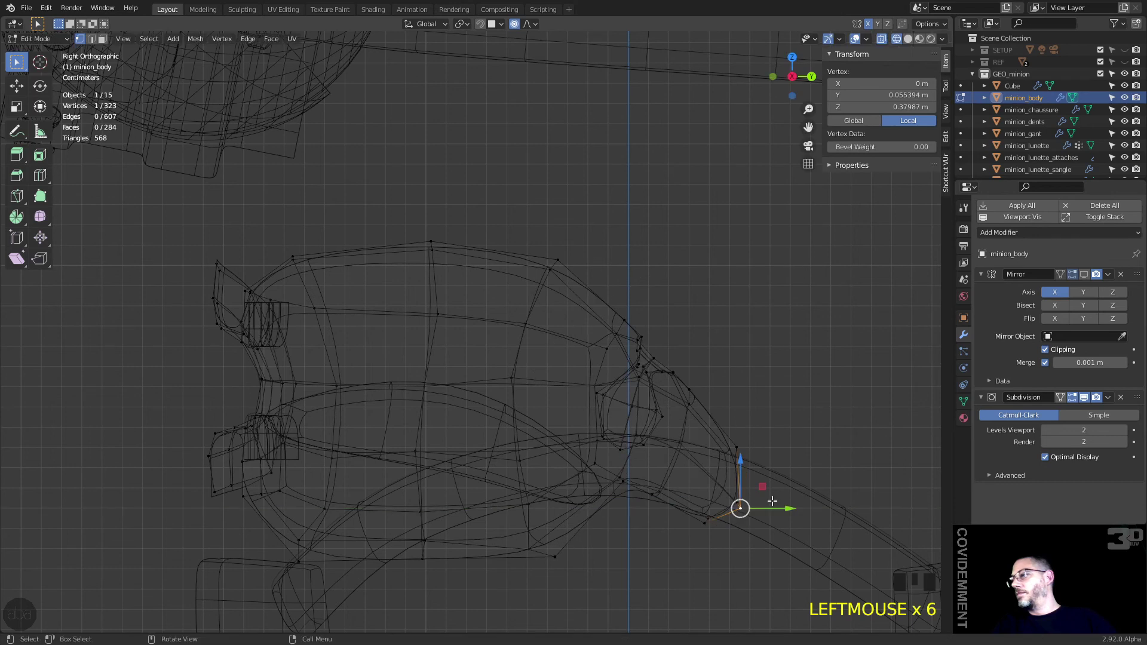
# Step: Move the lower lip vertex with smooth proportional falloff to reshape the lip edge
pyautogui.press('g')
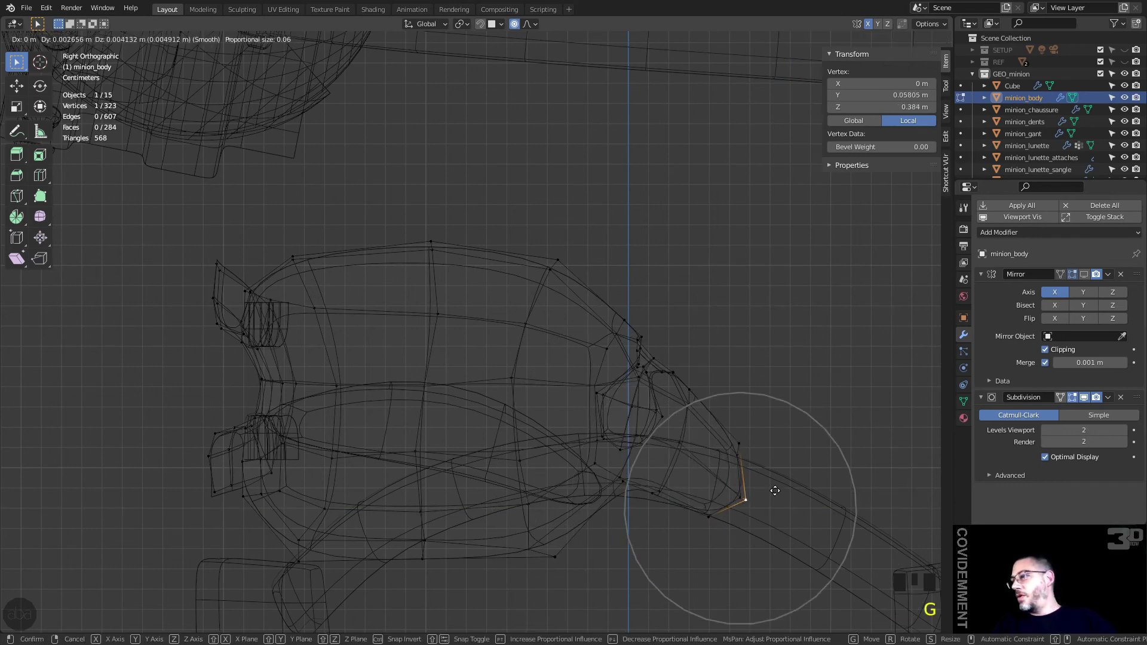
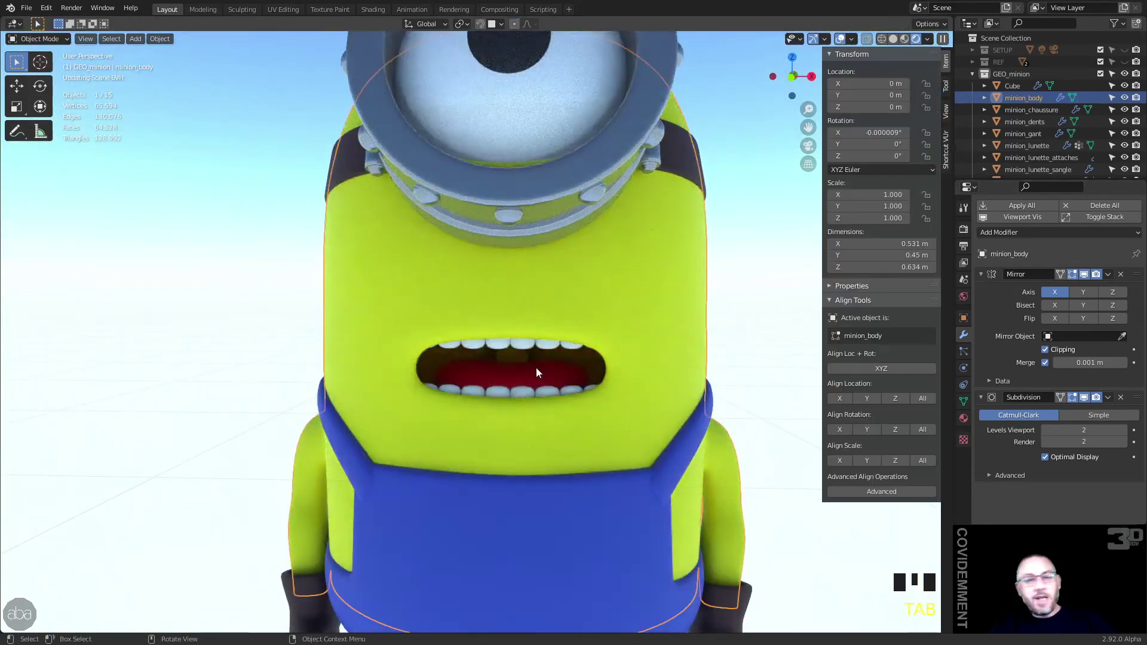
# Step: Select the Cube tongue object and nudge it slightly lower inside the mouth
pyautogui.click(540, 373)
pyautogui.press('g')
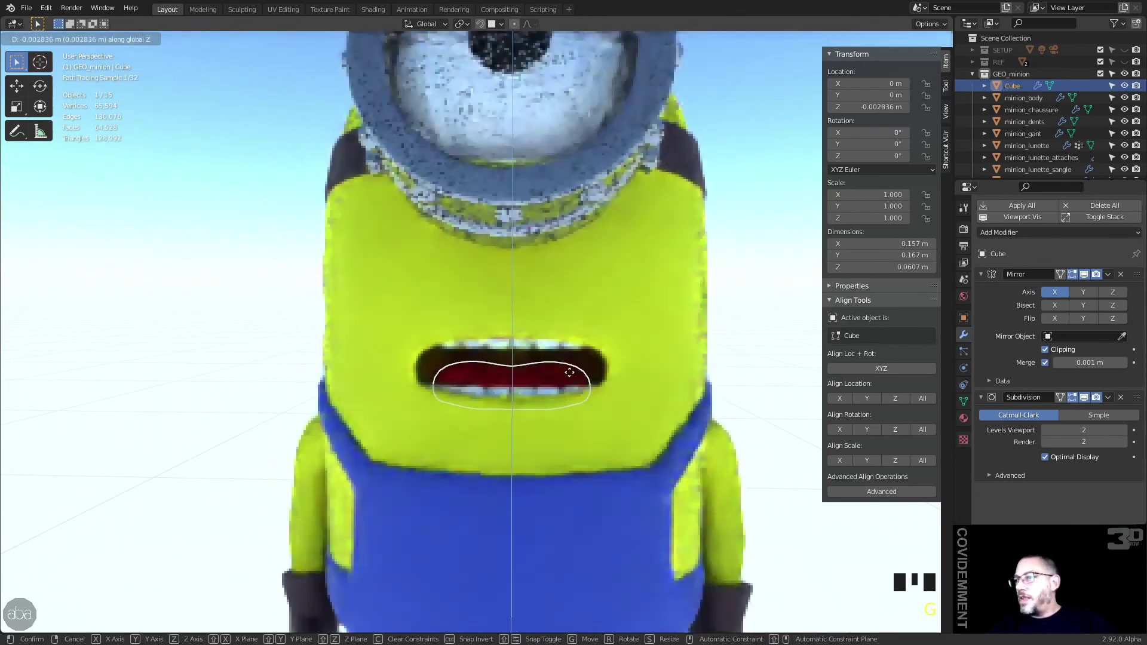